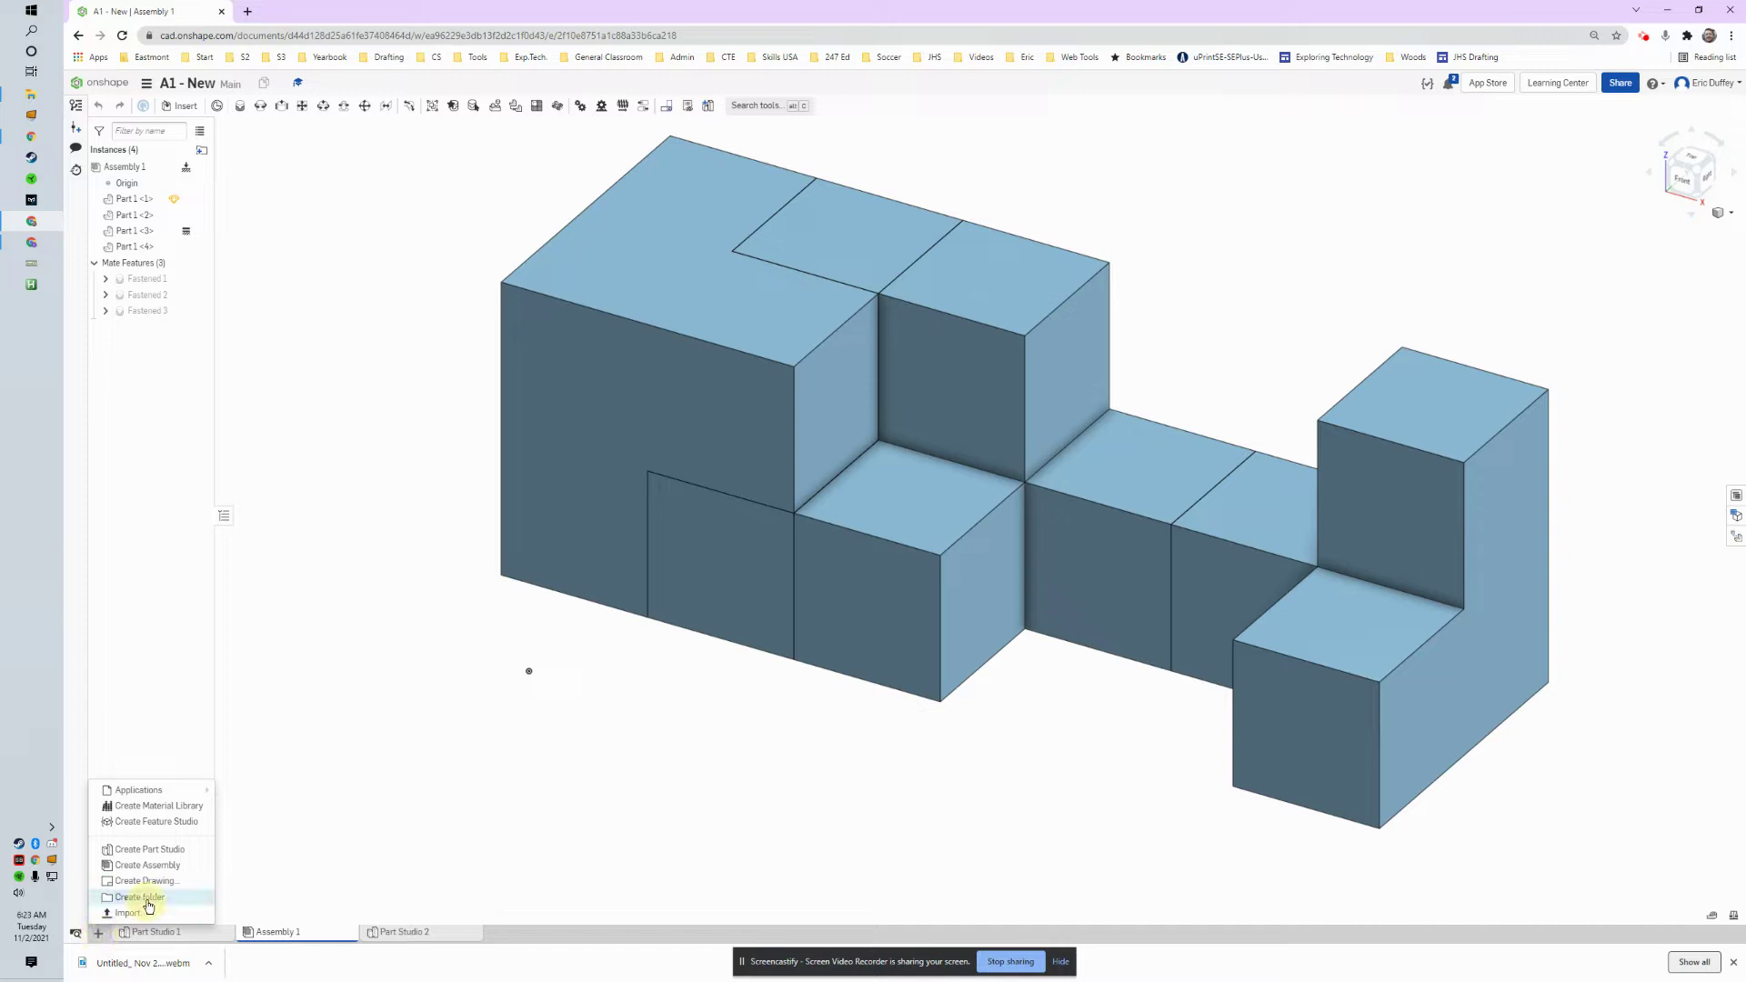
Step: Create a new blank Assembly 2 tab in the document
{"action": "left_click", "coordinate": [165, 870]}
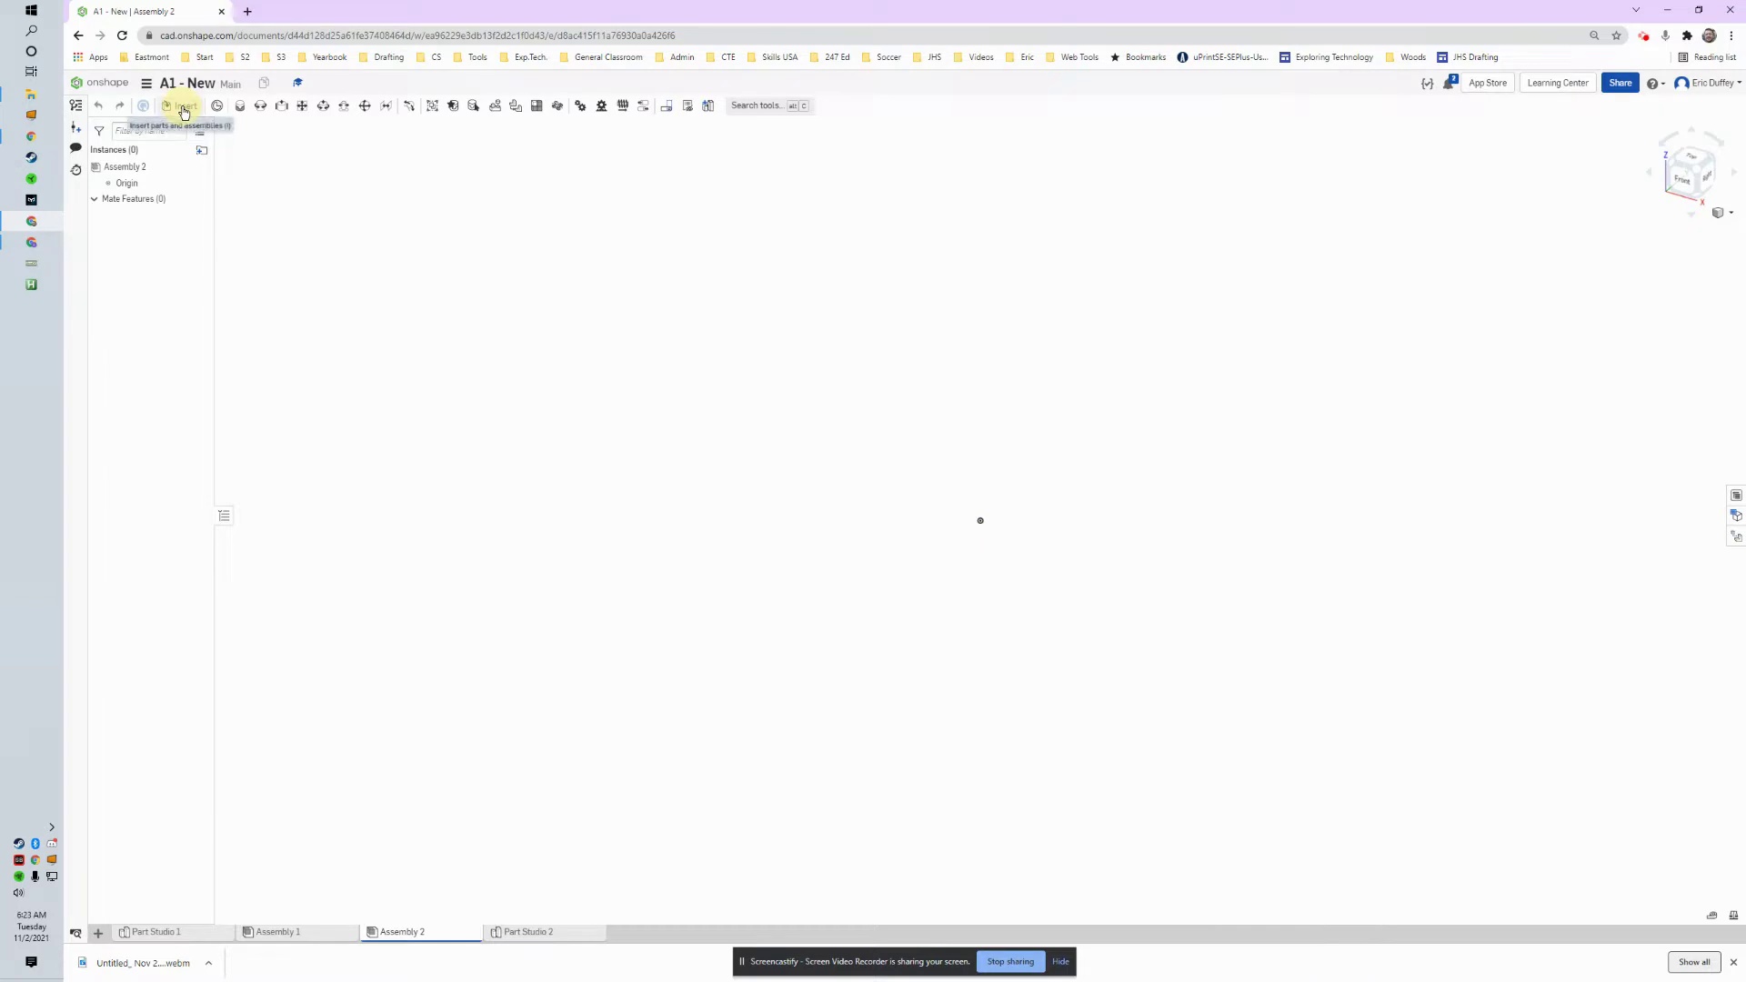
Step: Insert the three-cube Part 1, place it, then cancel the insertion
{"action": "left_click", "coordinate": [186, 113]}
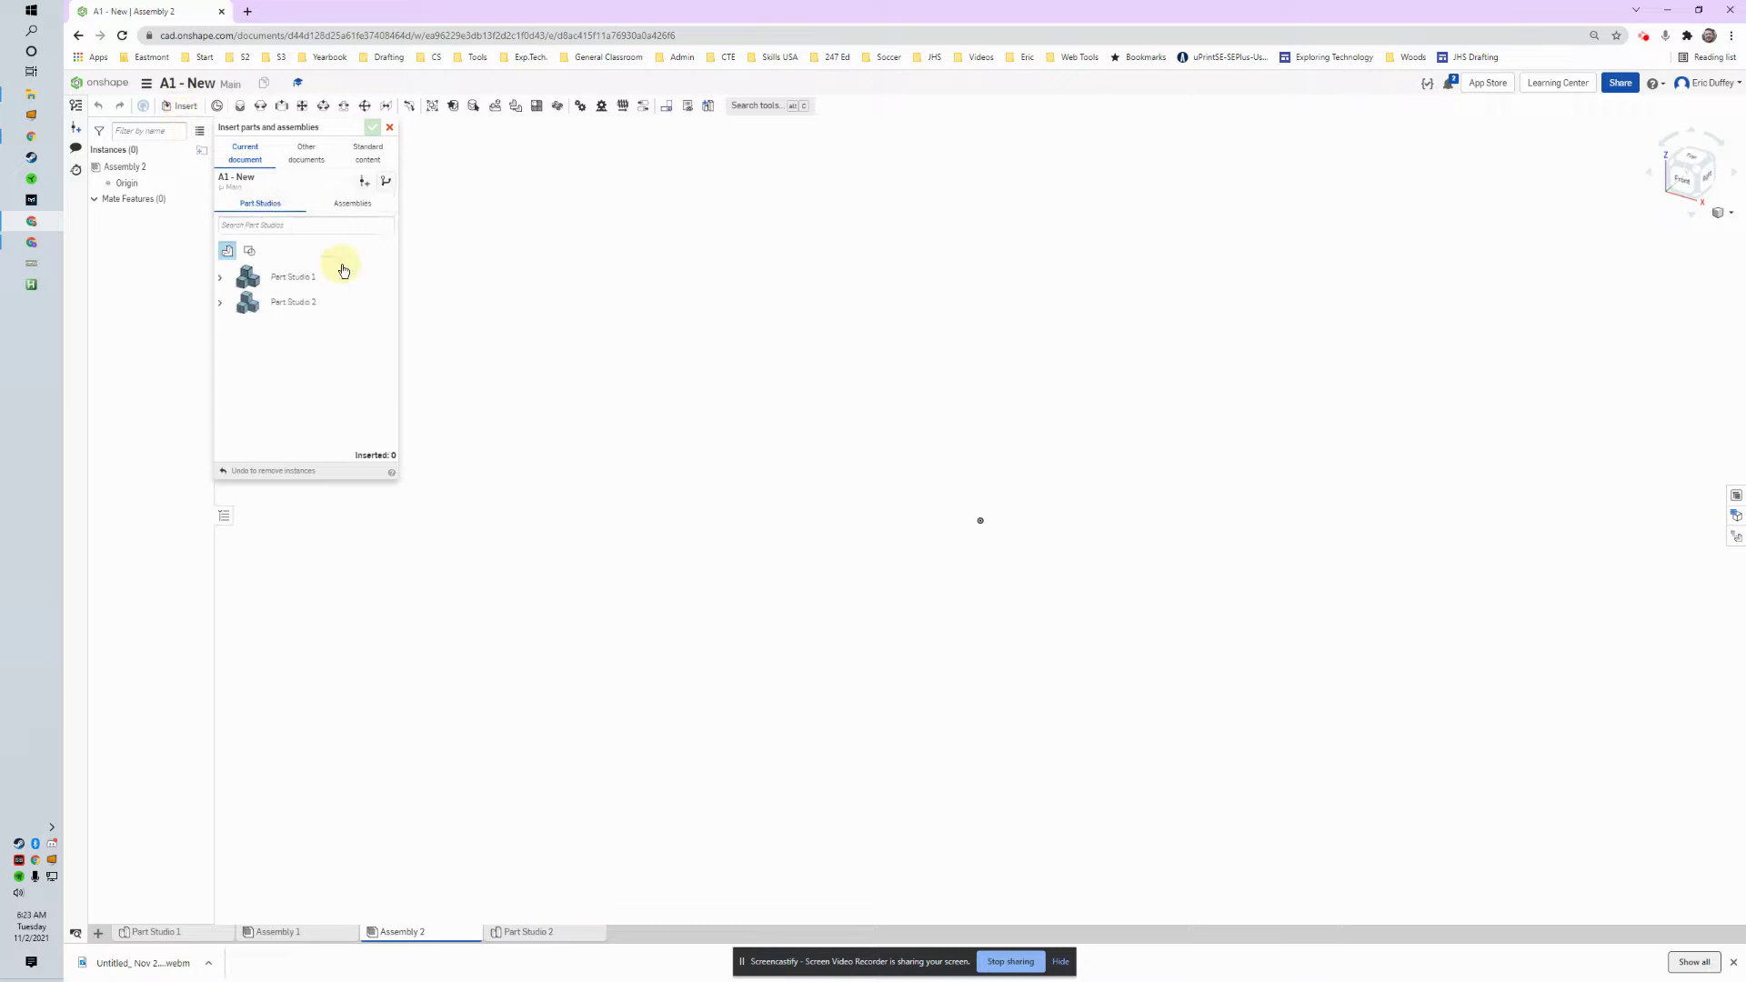
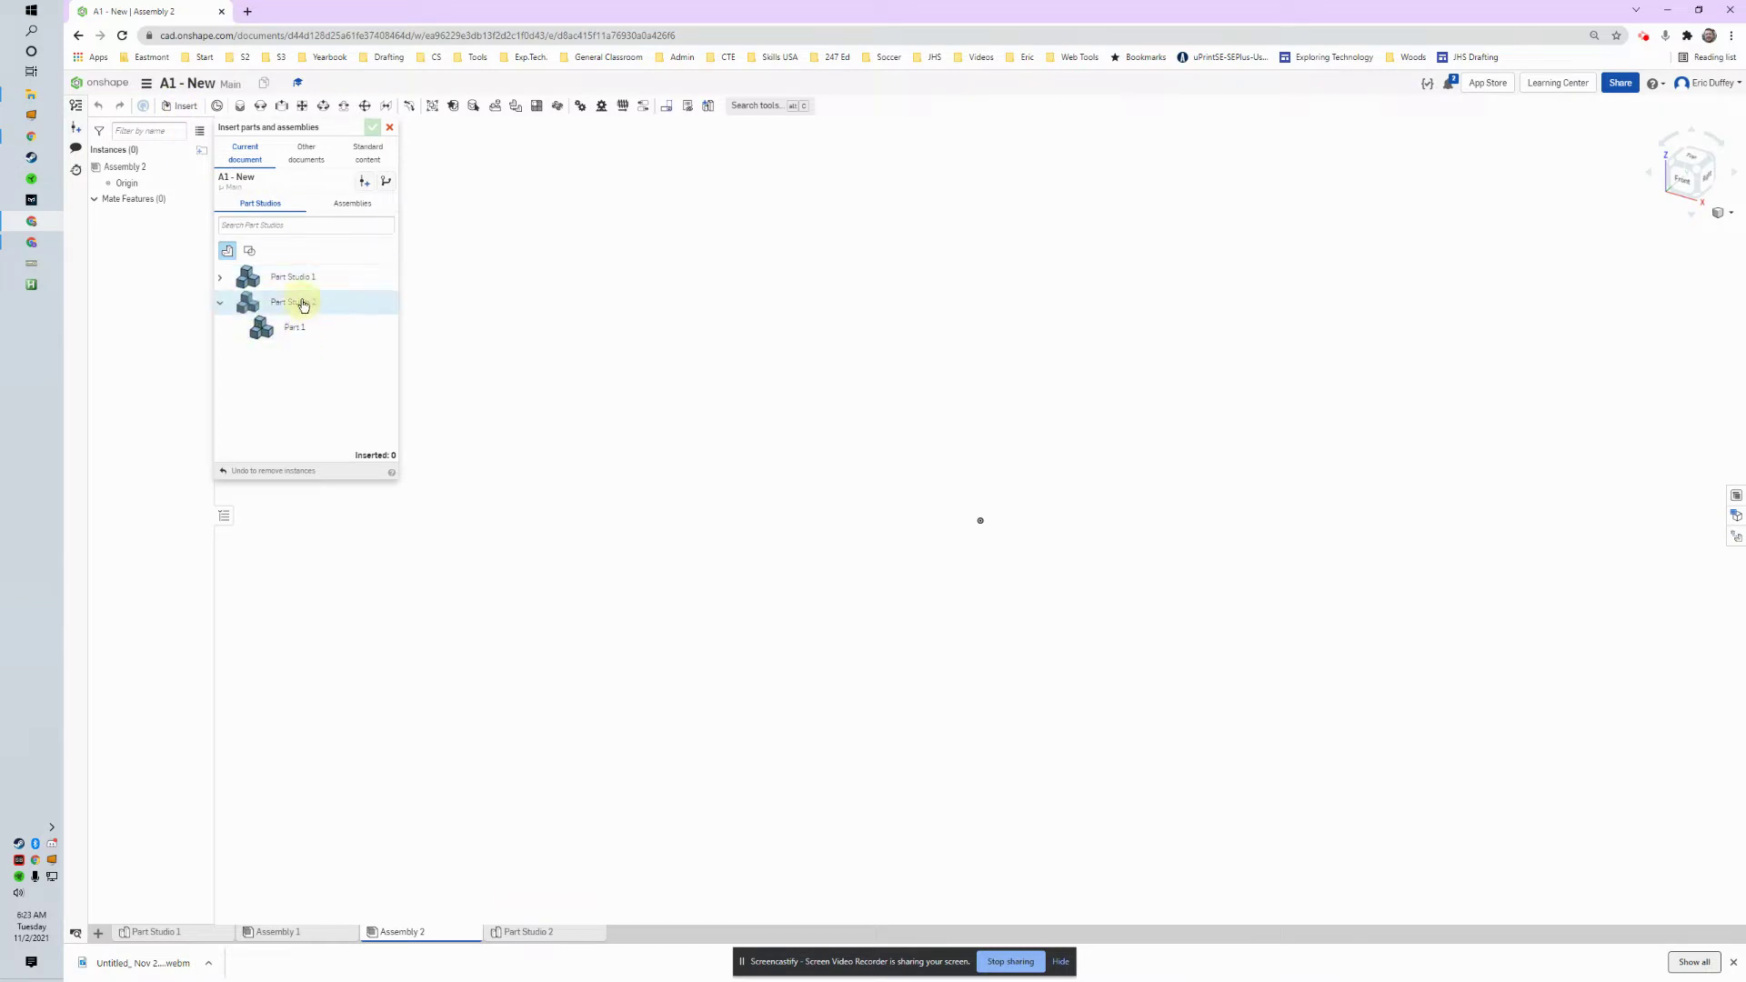
{"action": "left_click", "coordinate": [290, 337]}
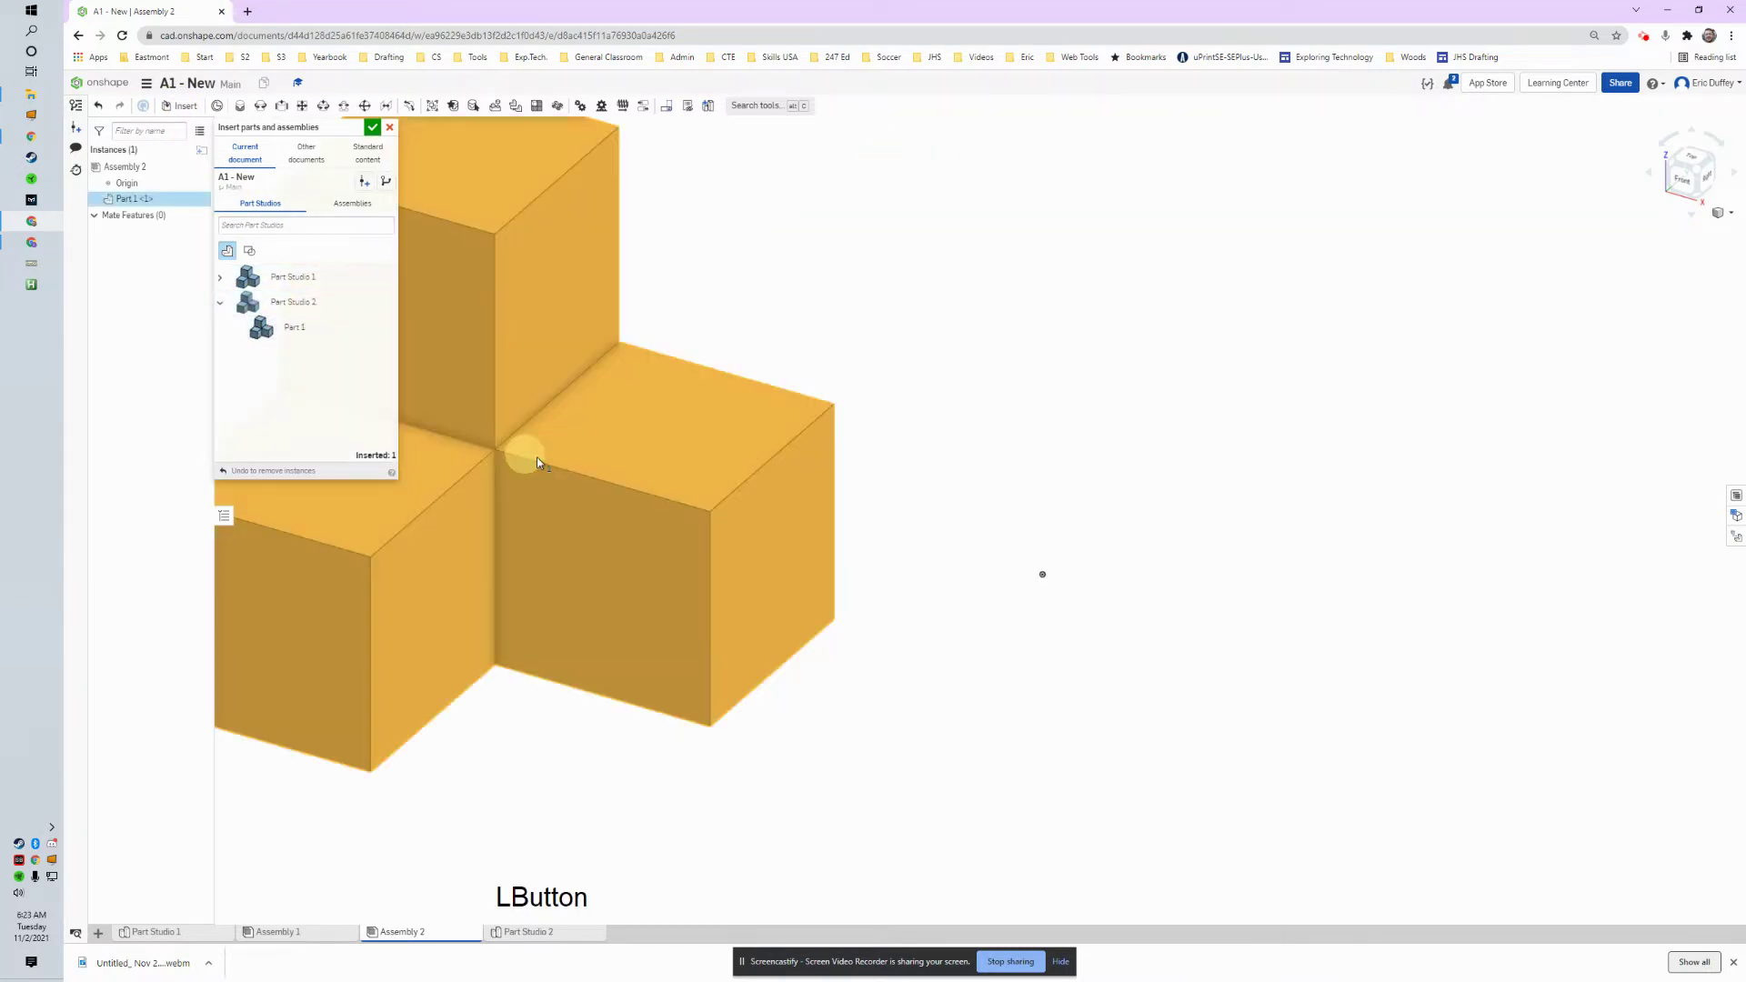
{"action": "left_click", "coordinate": [1019, 558]}
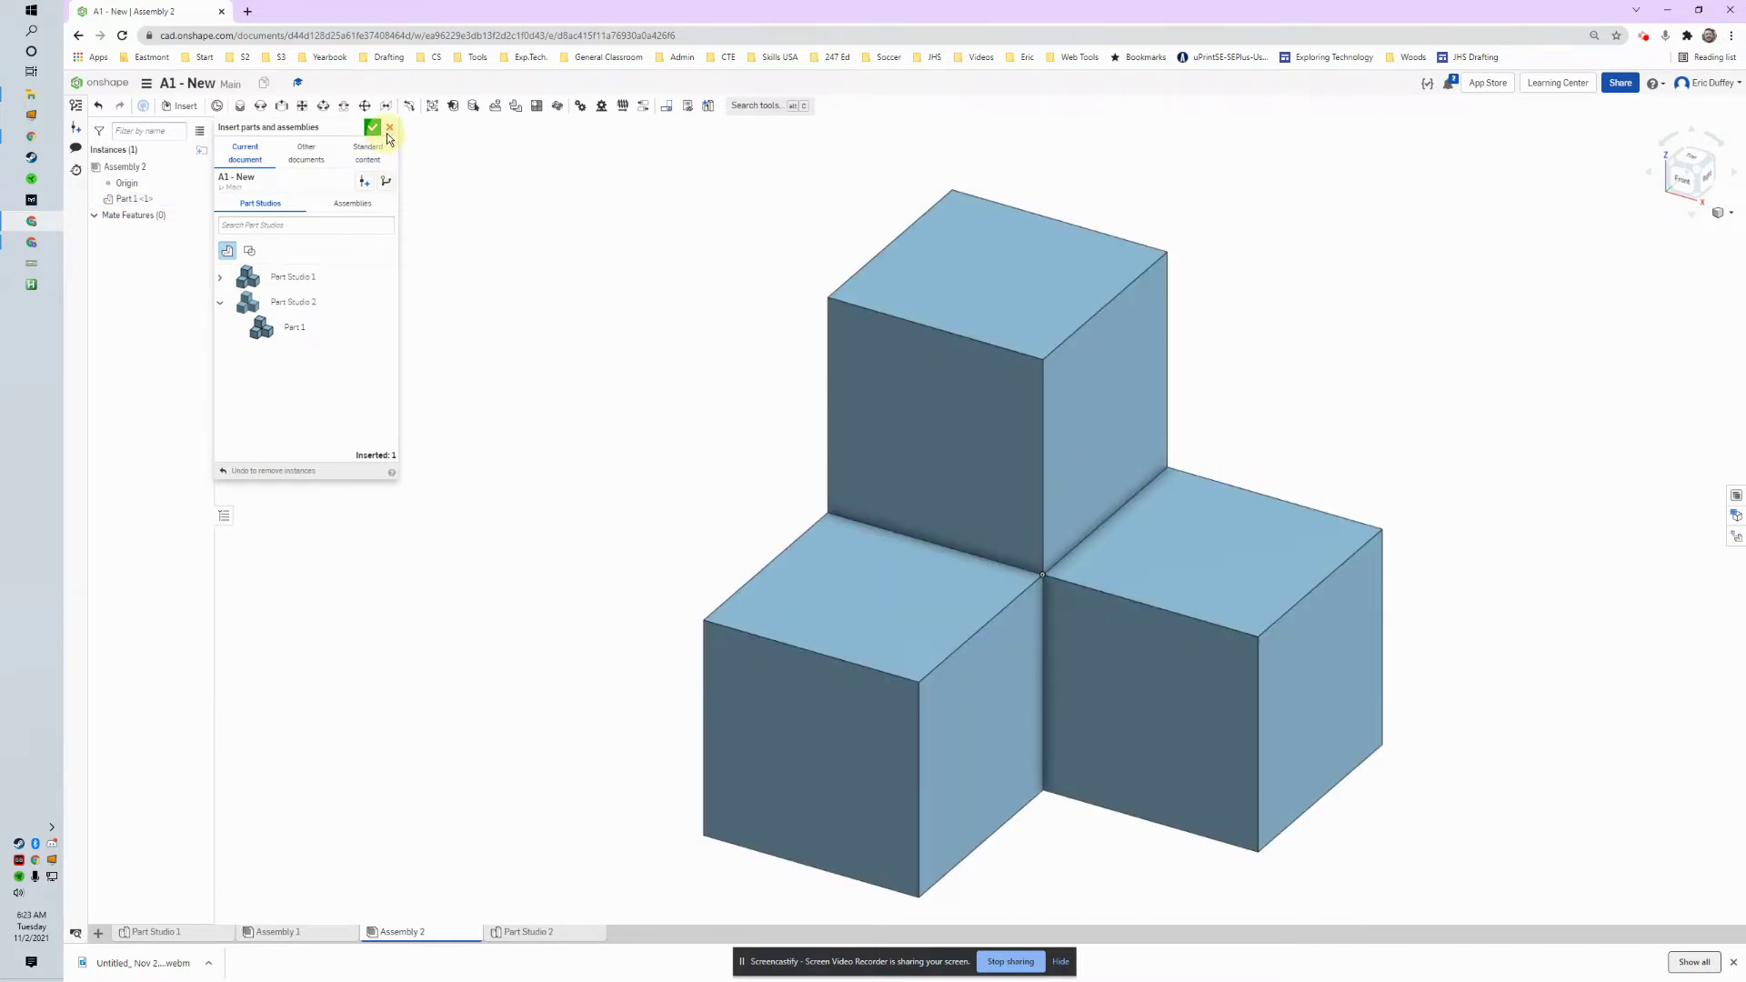
{"action": "left_click", "coordinate": [393, 134]}
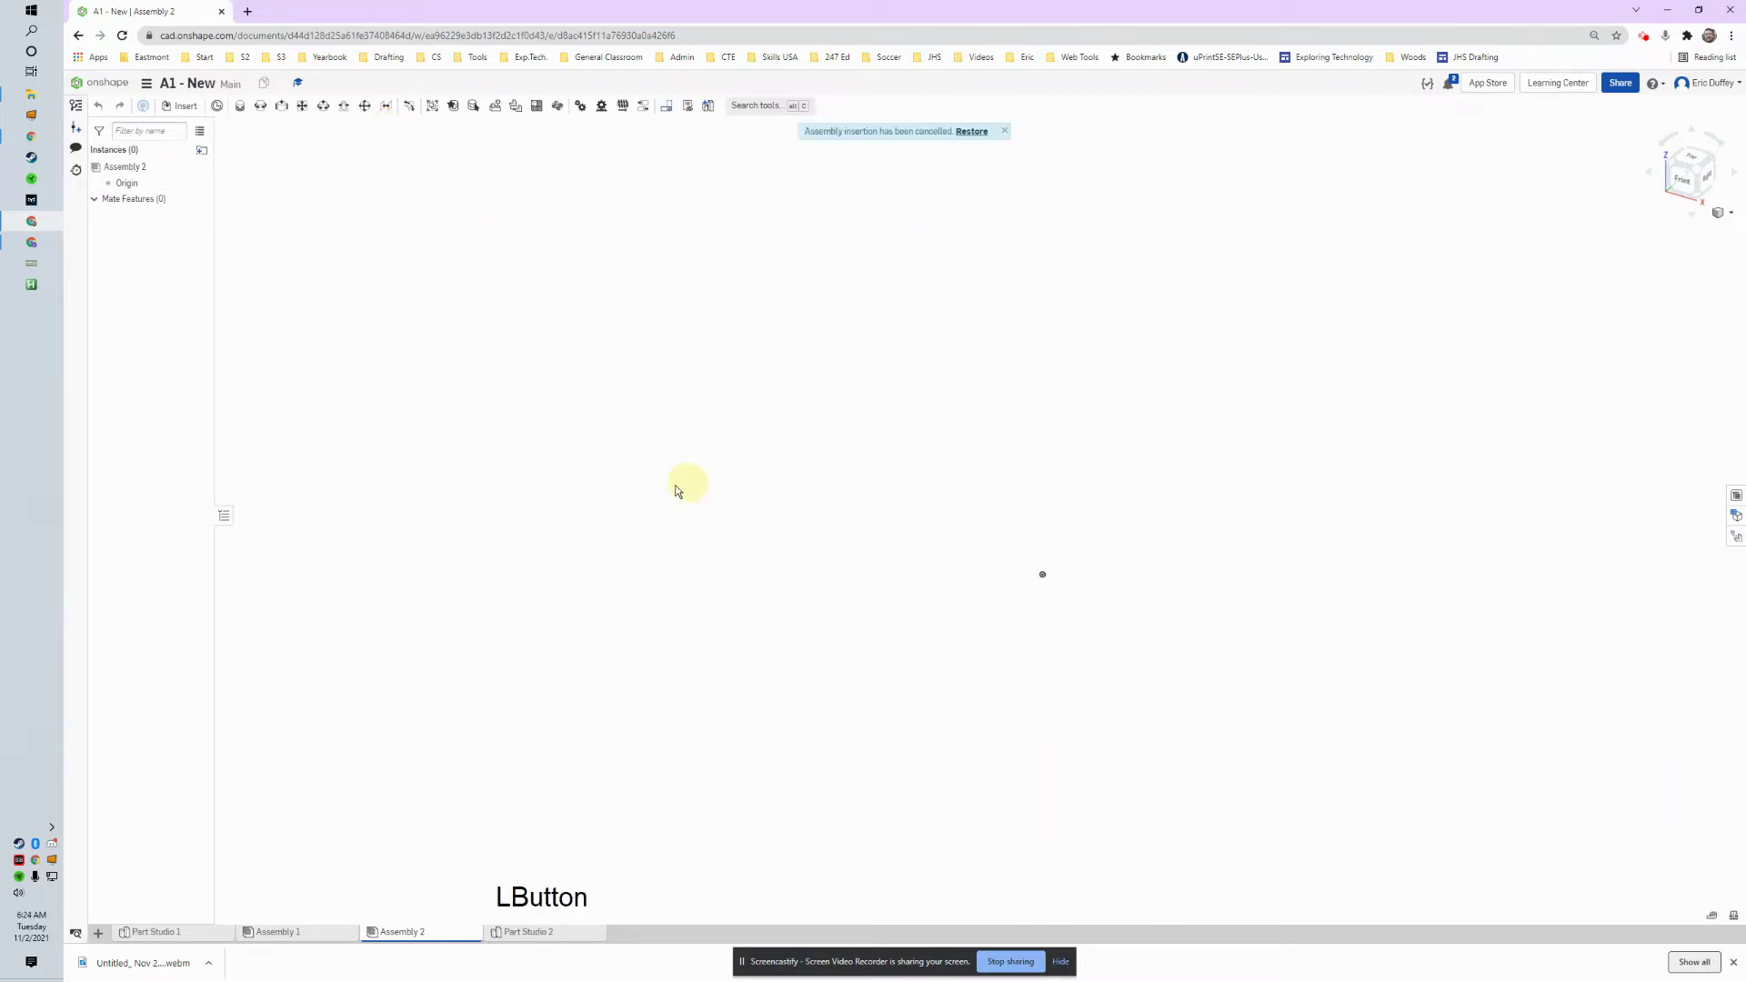
Step: Insert the three-cube Part 1 again, keep it placed, and fit it in view
{"action": "left_click", "coordinate": [186, 109]}
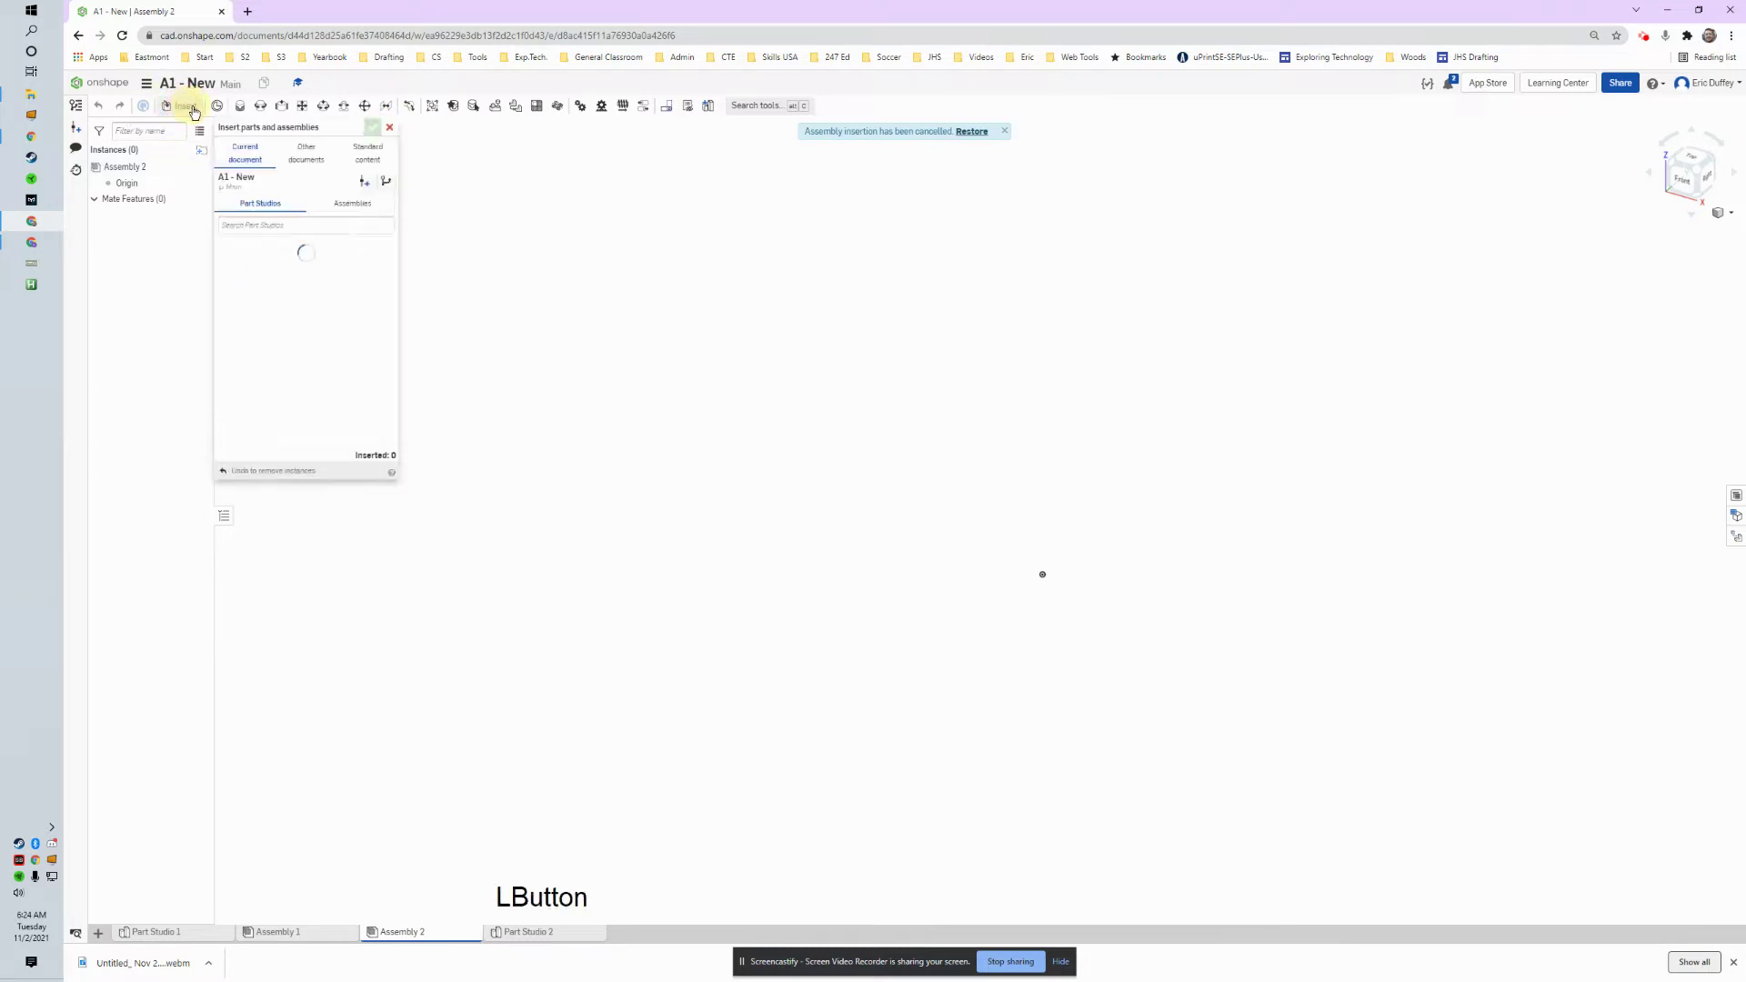
{"action": "left_click", "coordinate": [281, 302]}
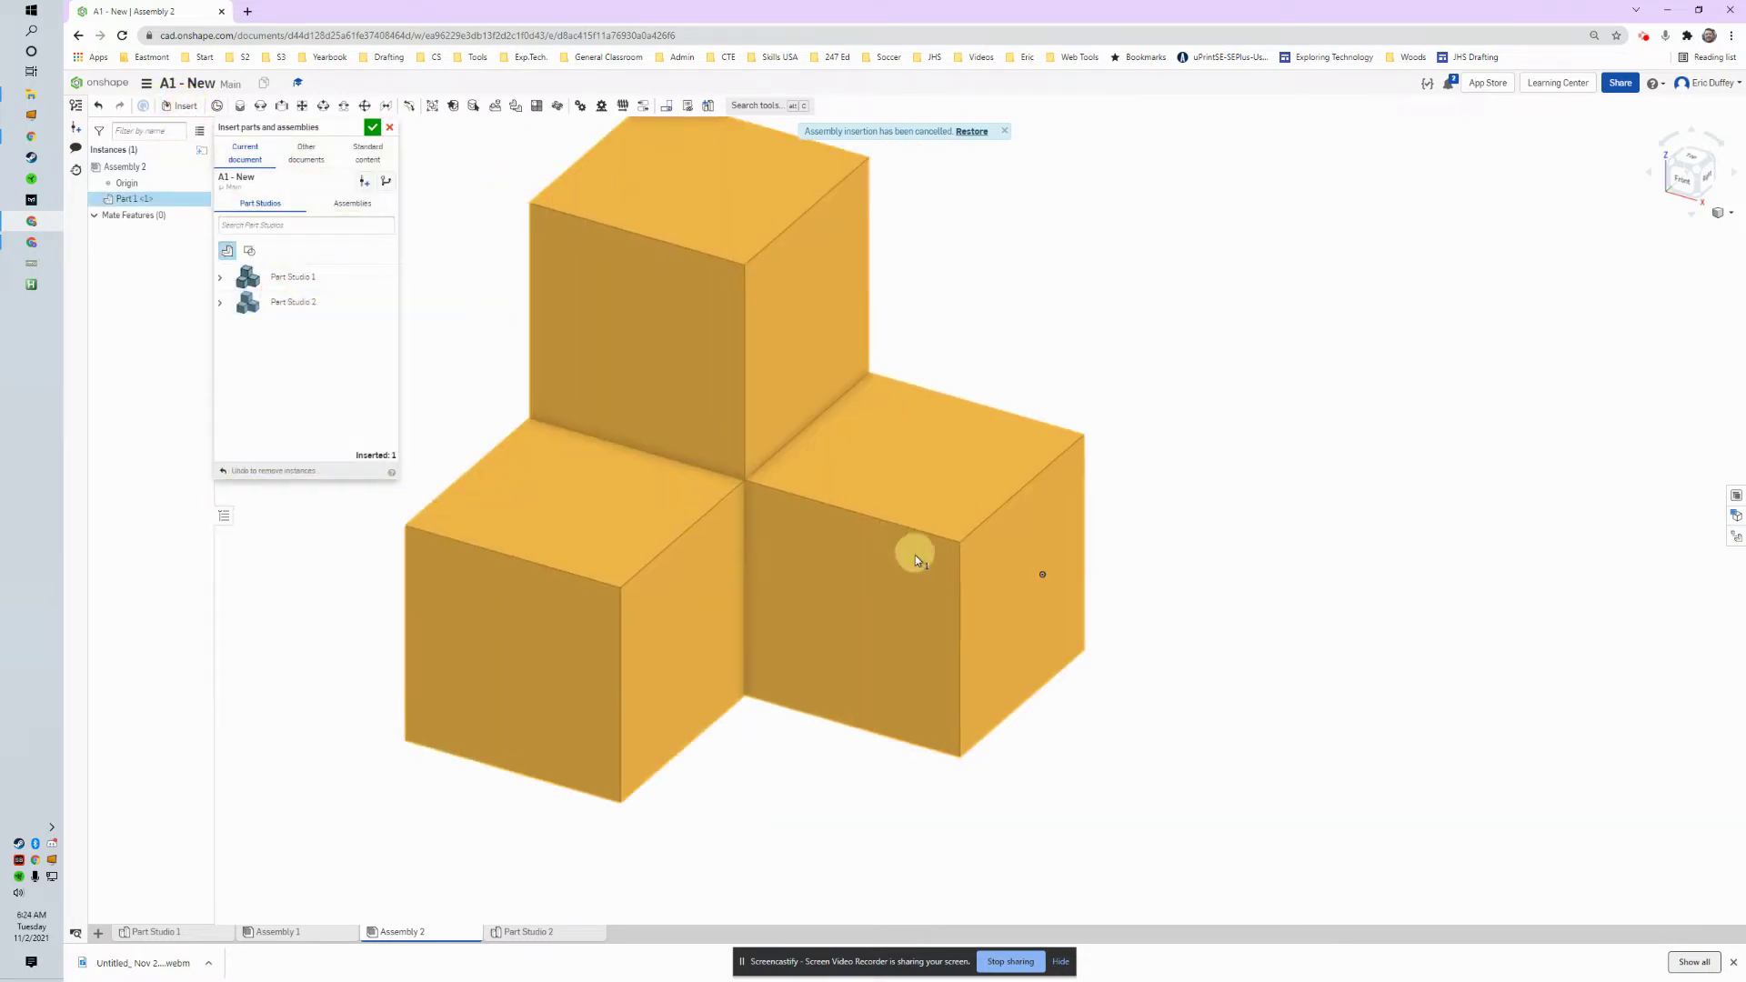
{"action": "left_click", "coordinate": [1017, 558]}
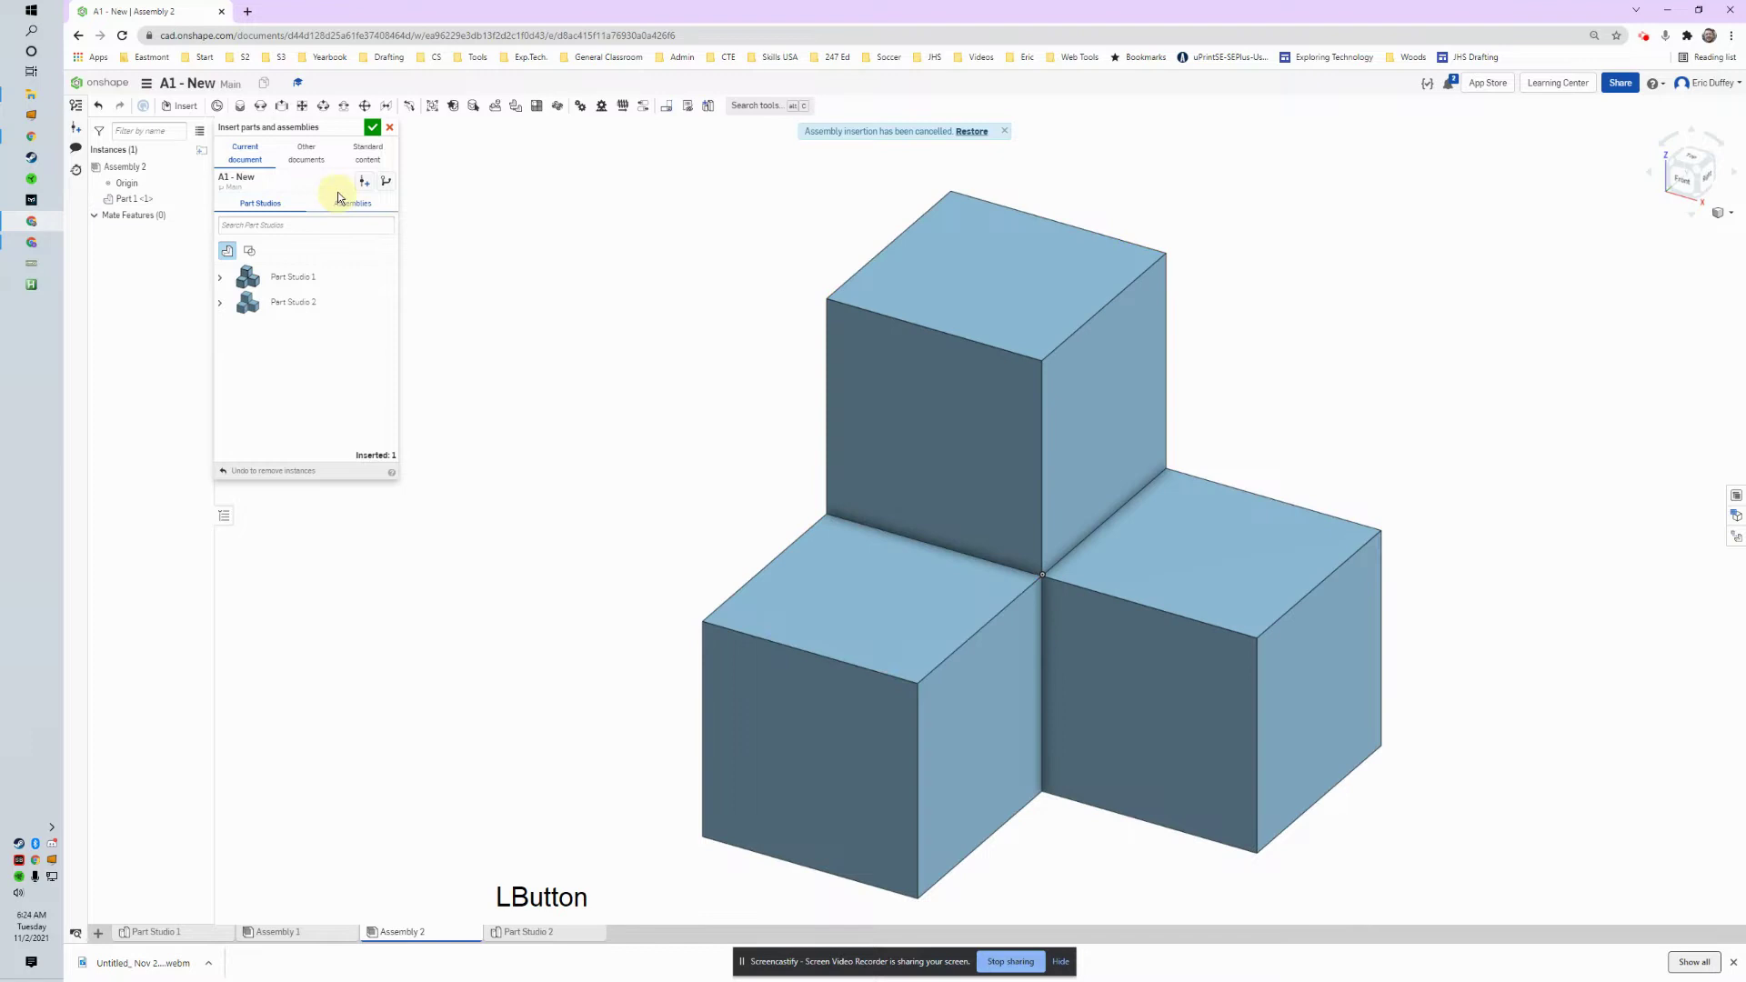
{"action": "left_click", "coordinate": [374, 136]}
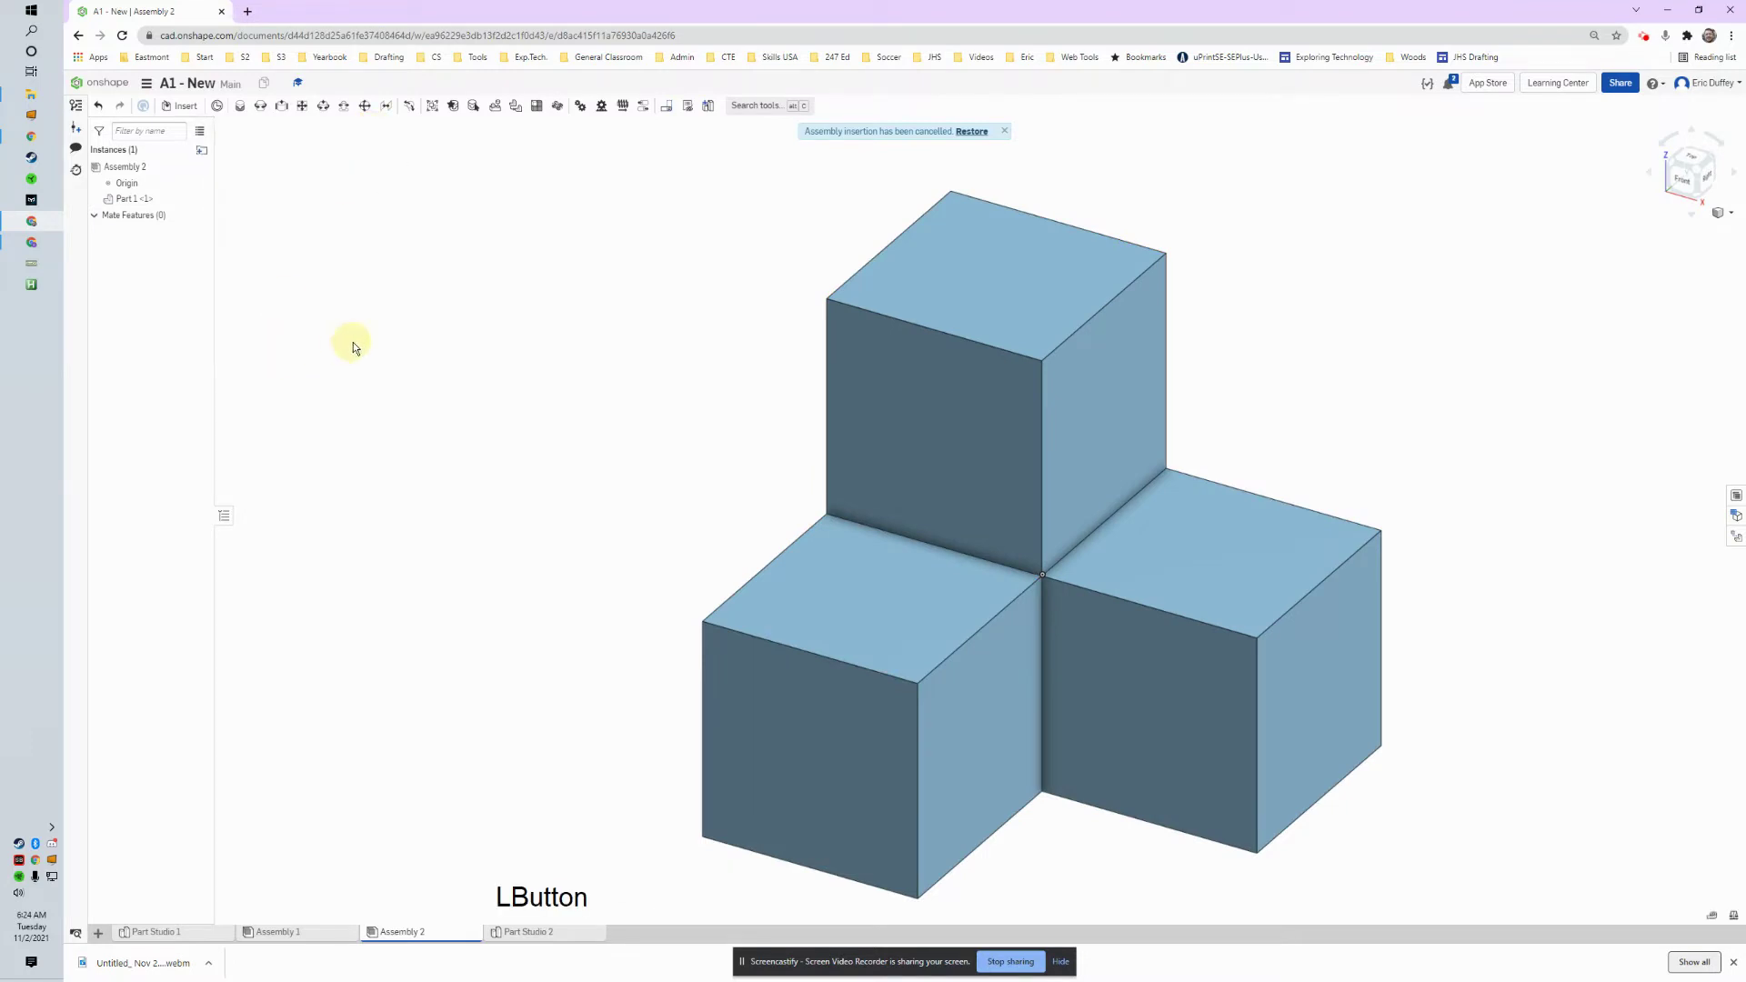
{"action": "middle_click", "coordinate": [677, 486]}
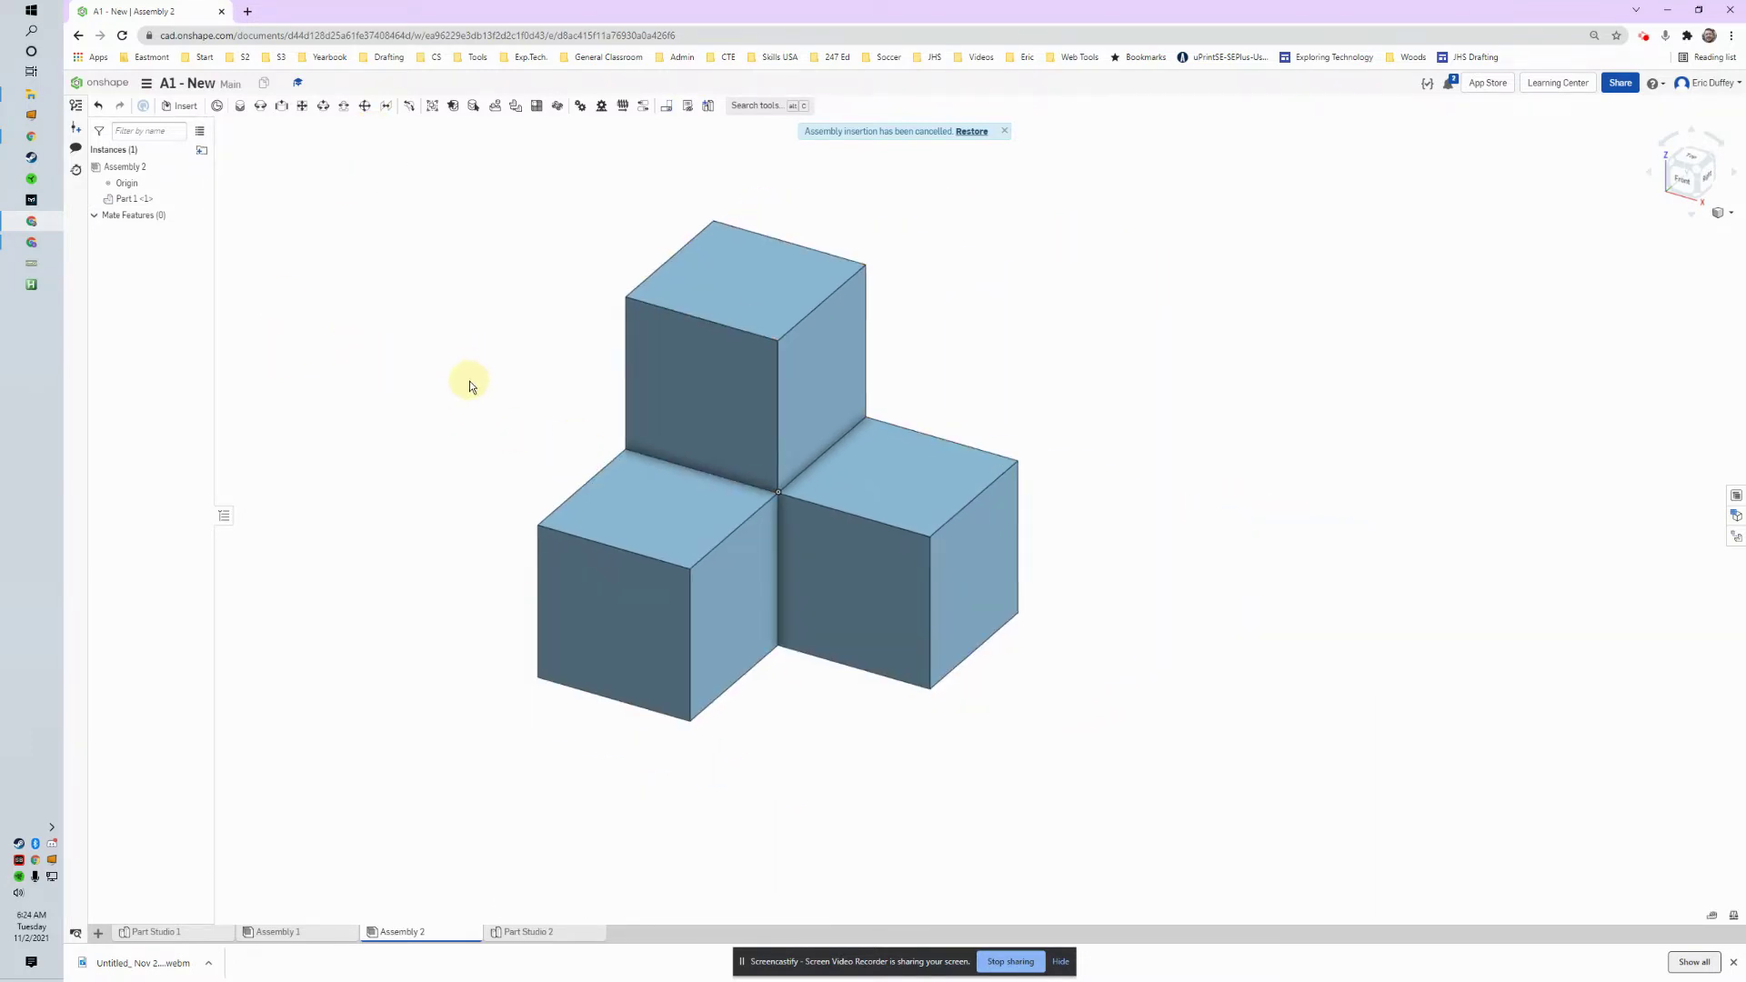
{"action": "key", "text": "Escape"}
{"action": "right_click", "coordinate": [511, 483]}
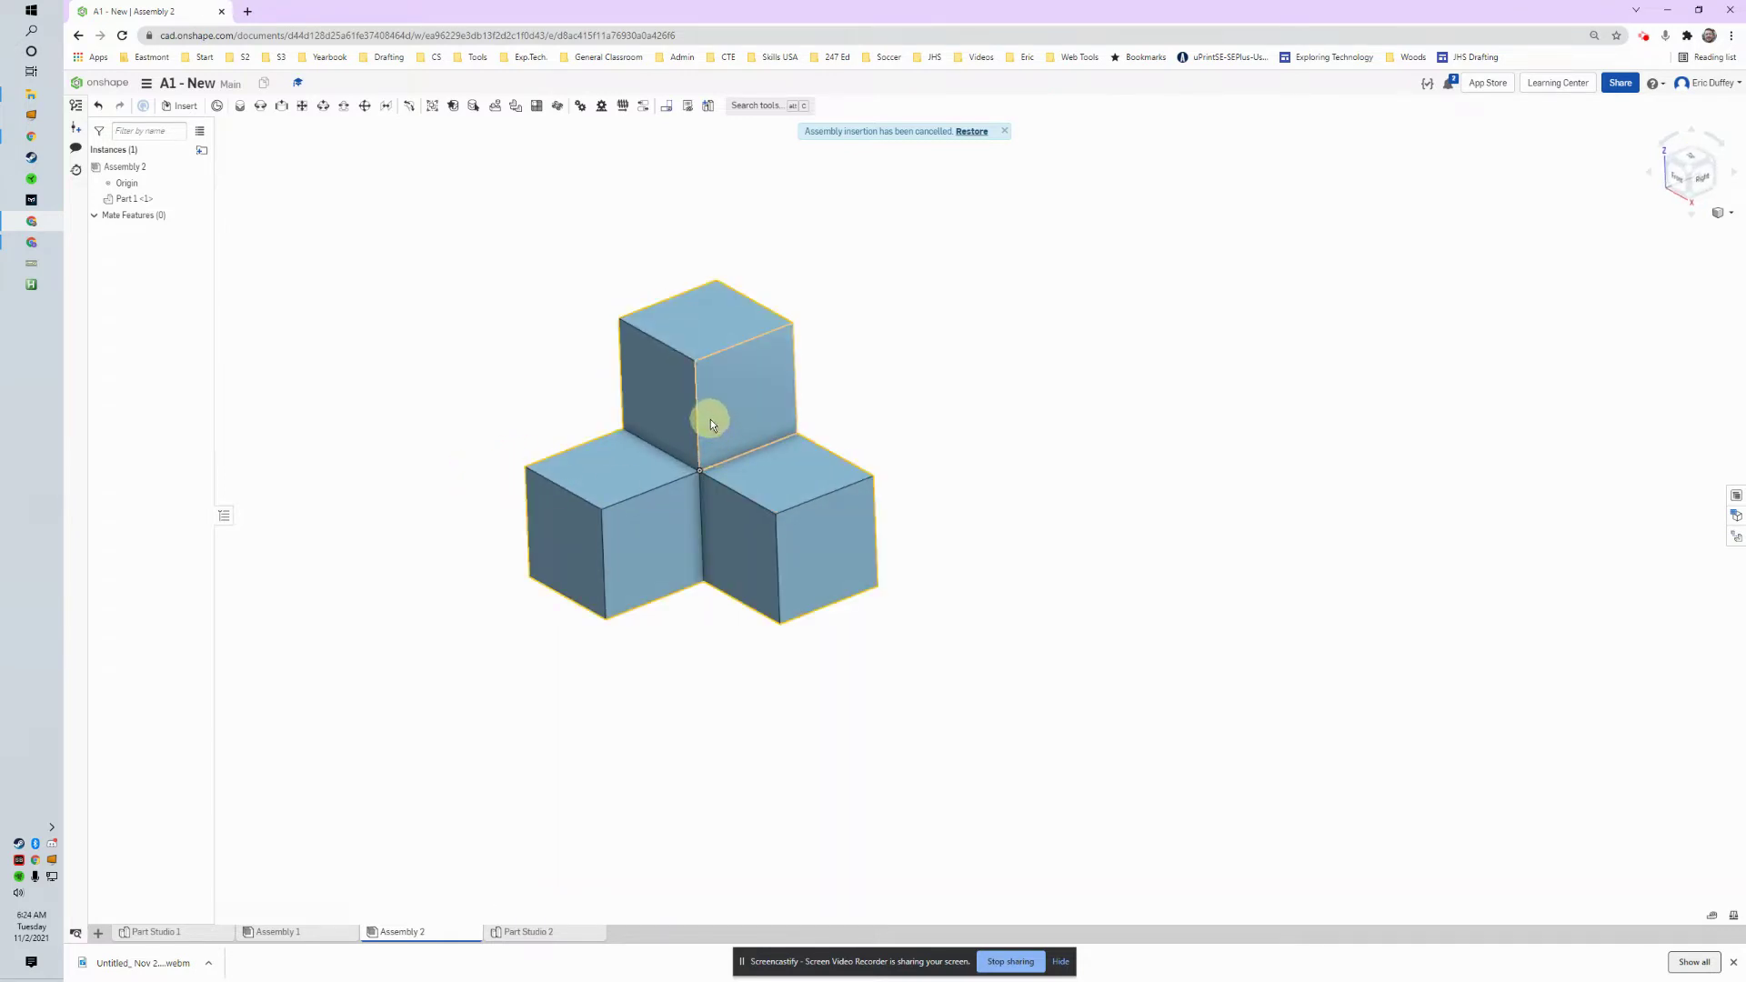
{"action": "left_click", "coordinate": [732, 440]}
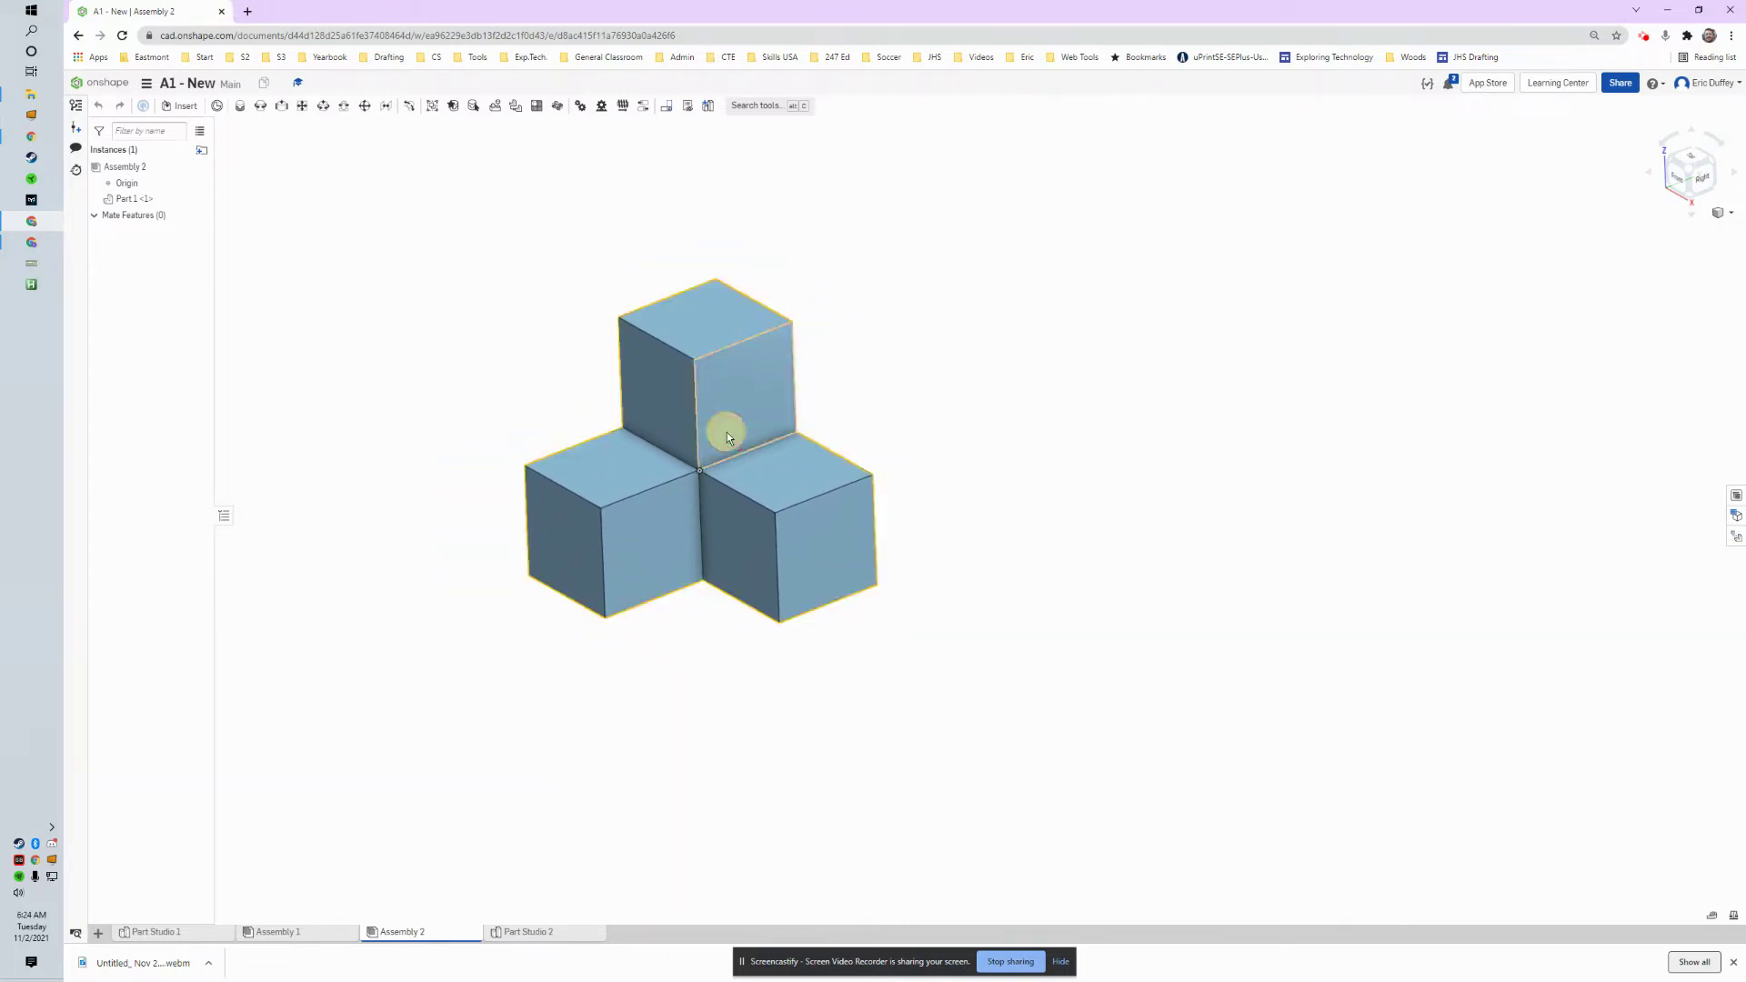
{"action": "right_click", "coordinate": [918, 359]}
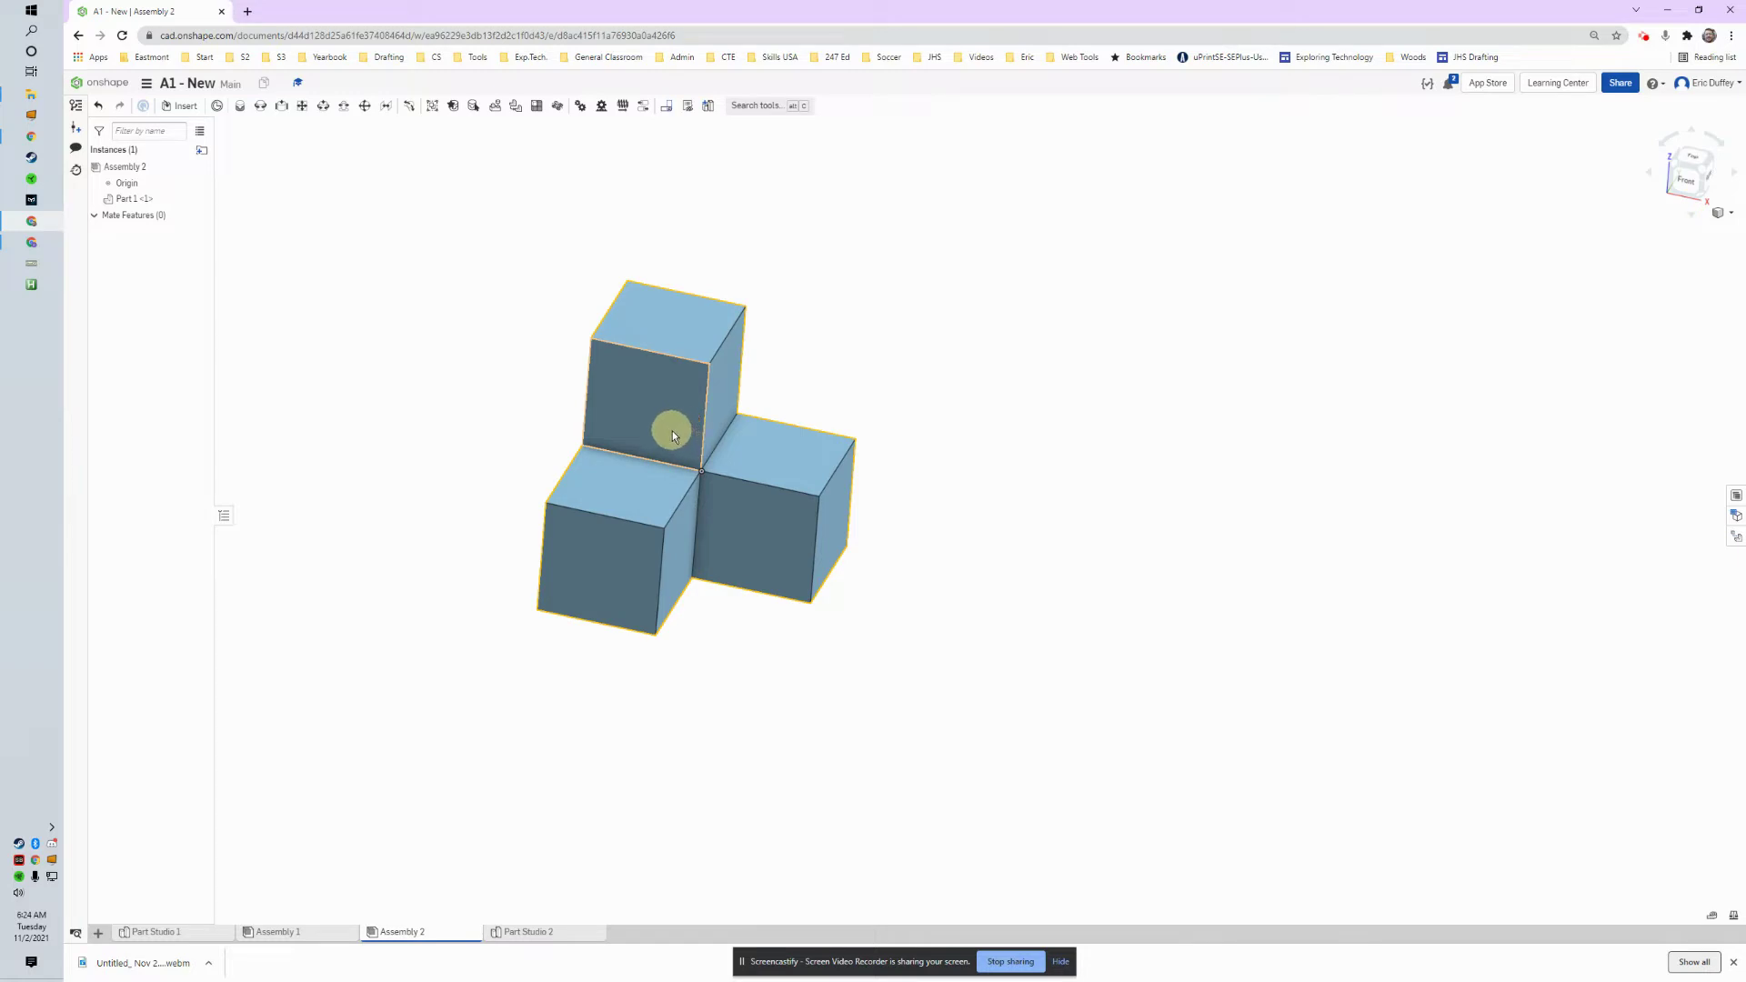
Step: Bring up the context menu on the Part 1 <1> instance to fix it
{"action": "right_click", "coordinate": [678, 434]}
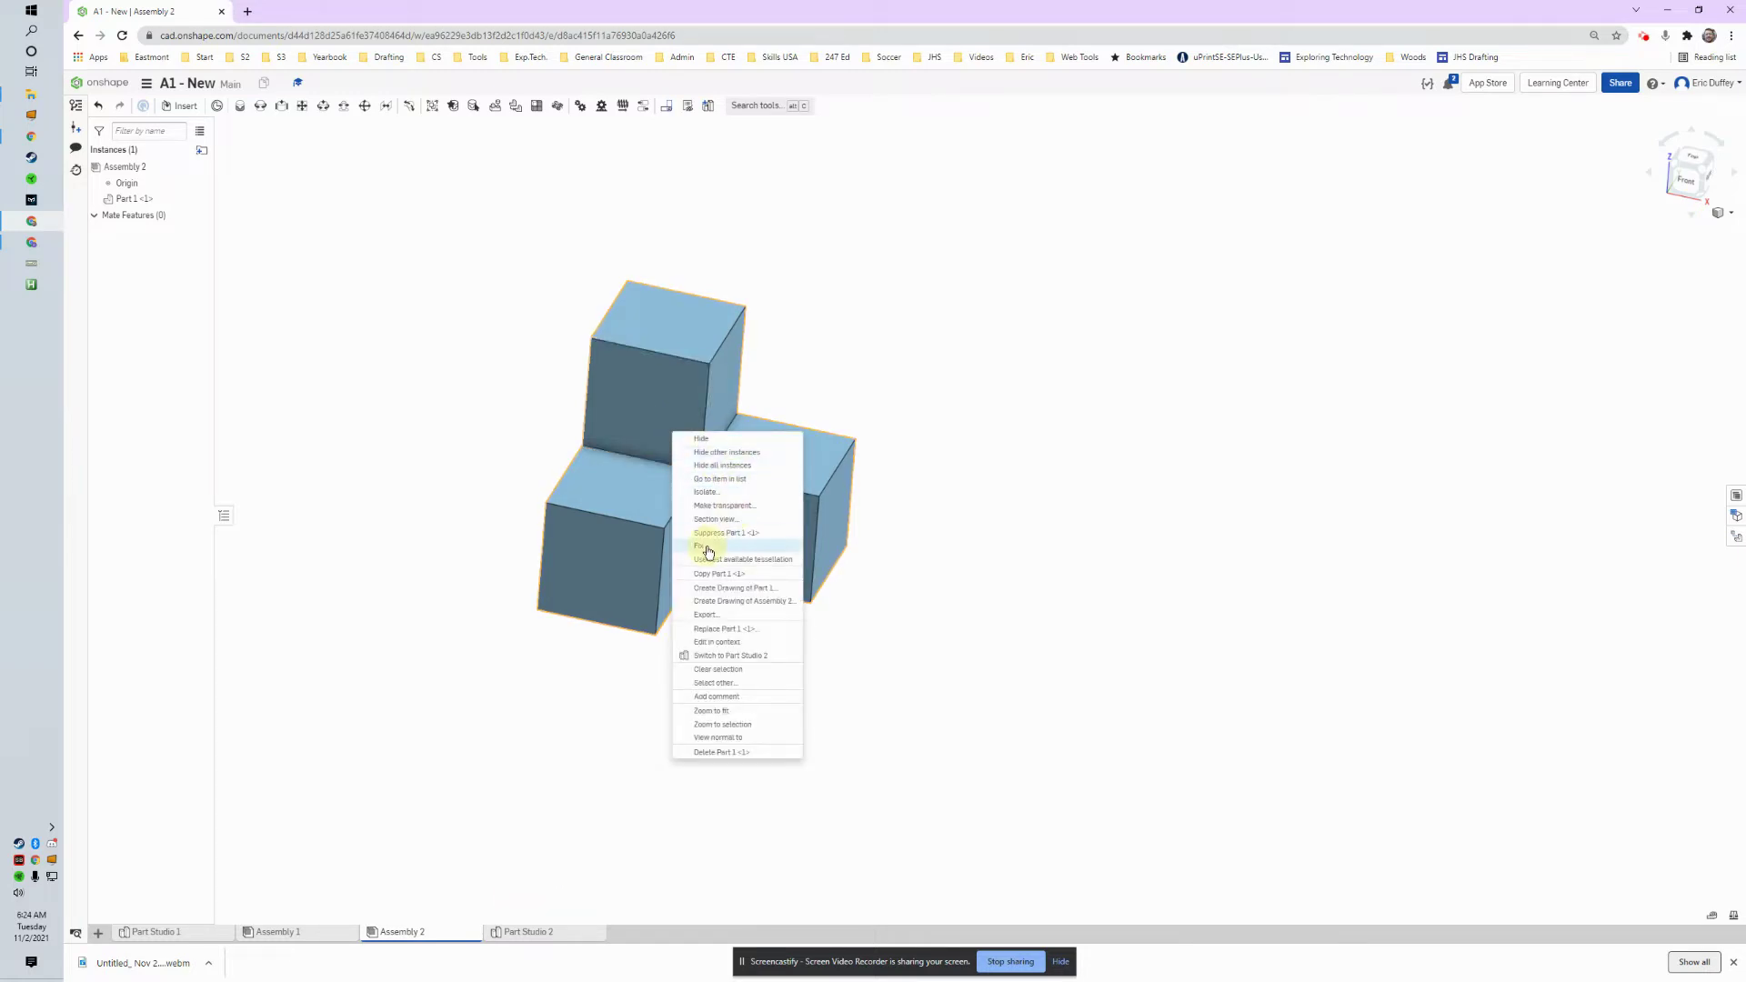
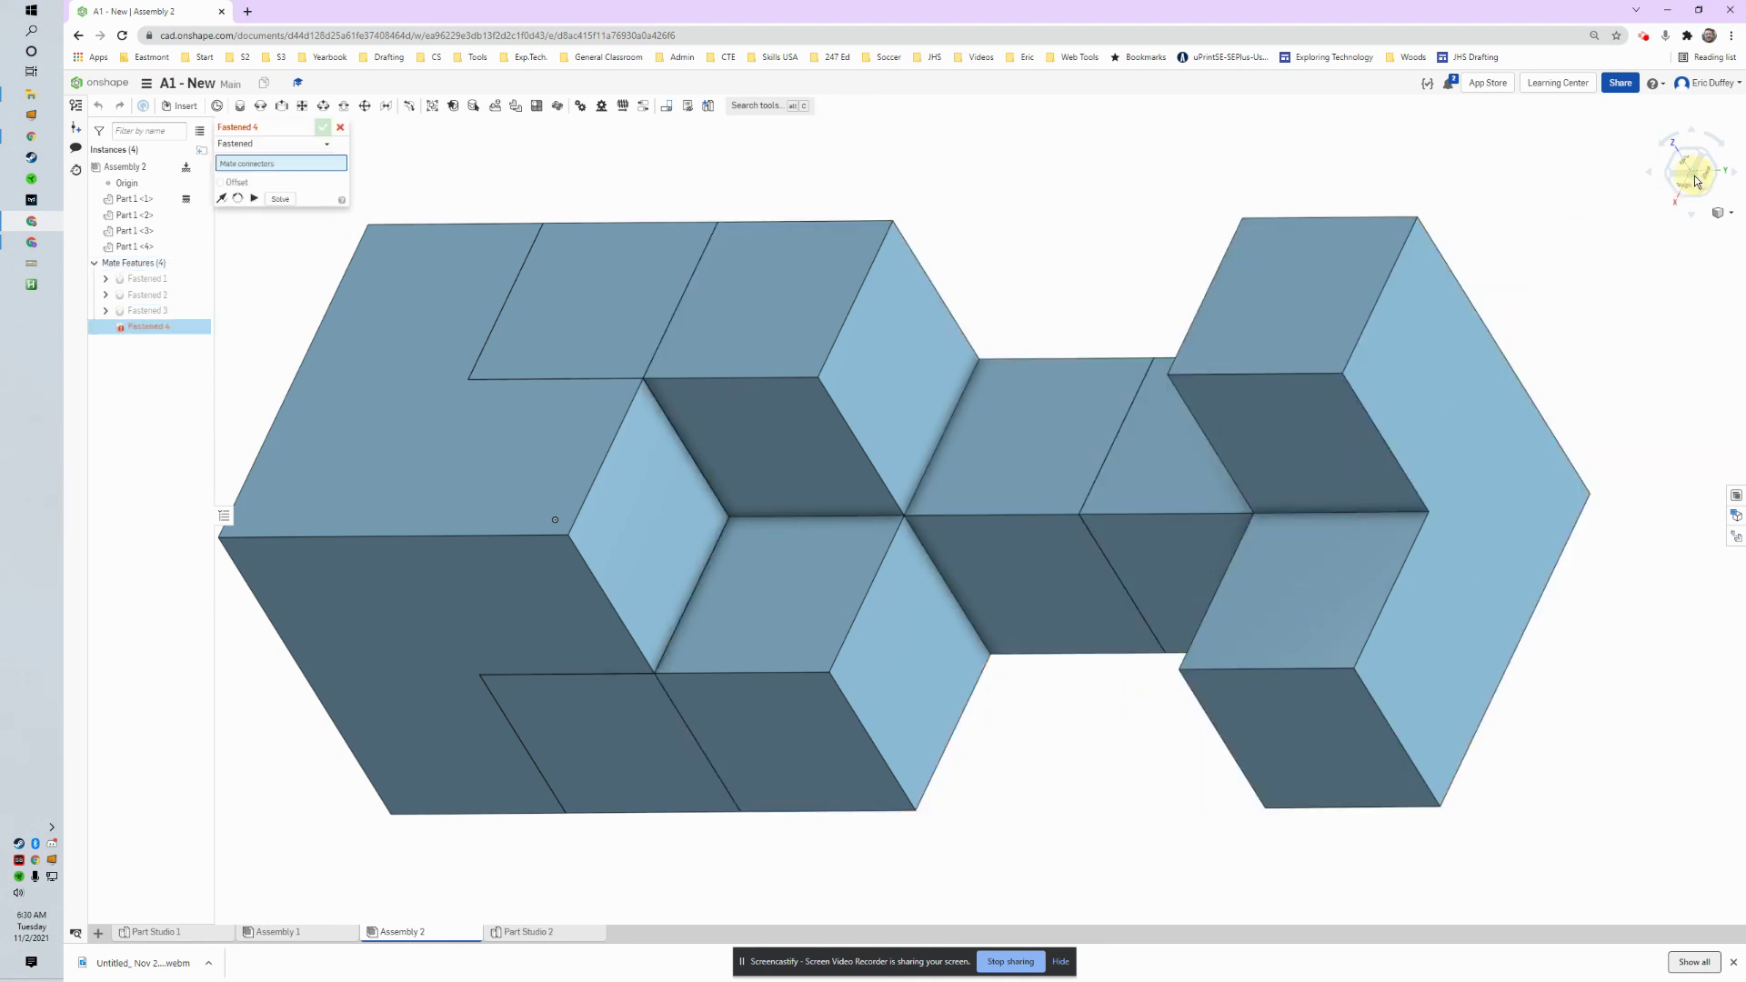
Step: Return to isometric view and cancel the unfinished Fastened 4 mate
{"action": "left_click", "coordinate": [1699, 180]}
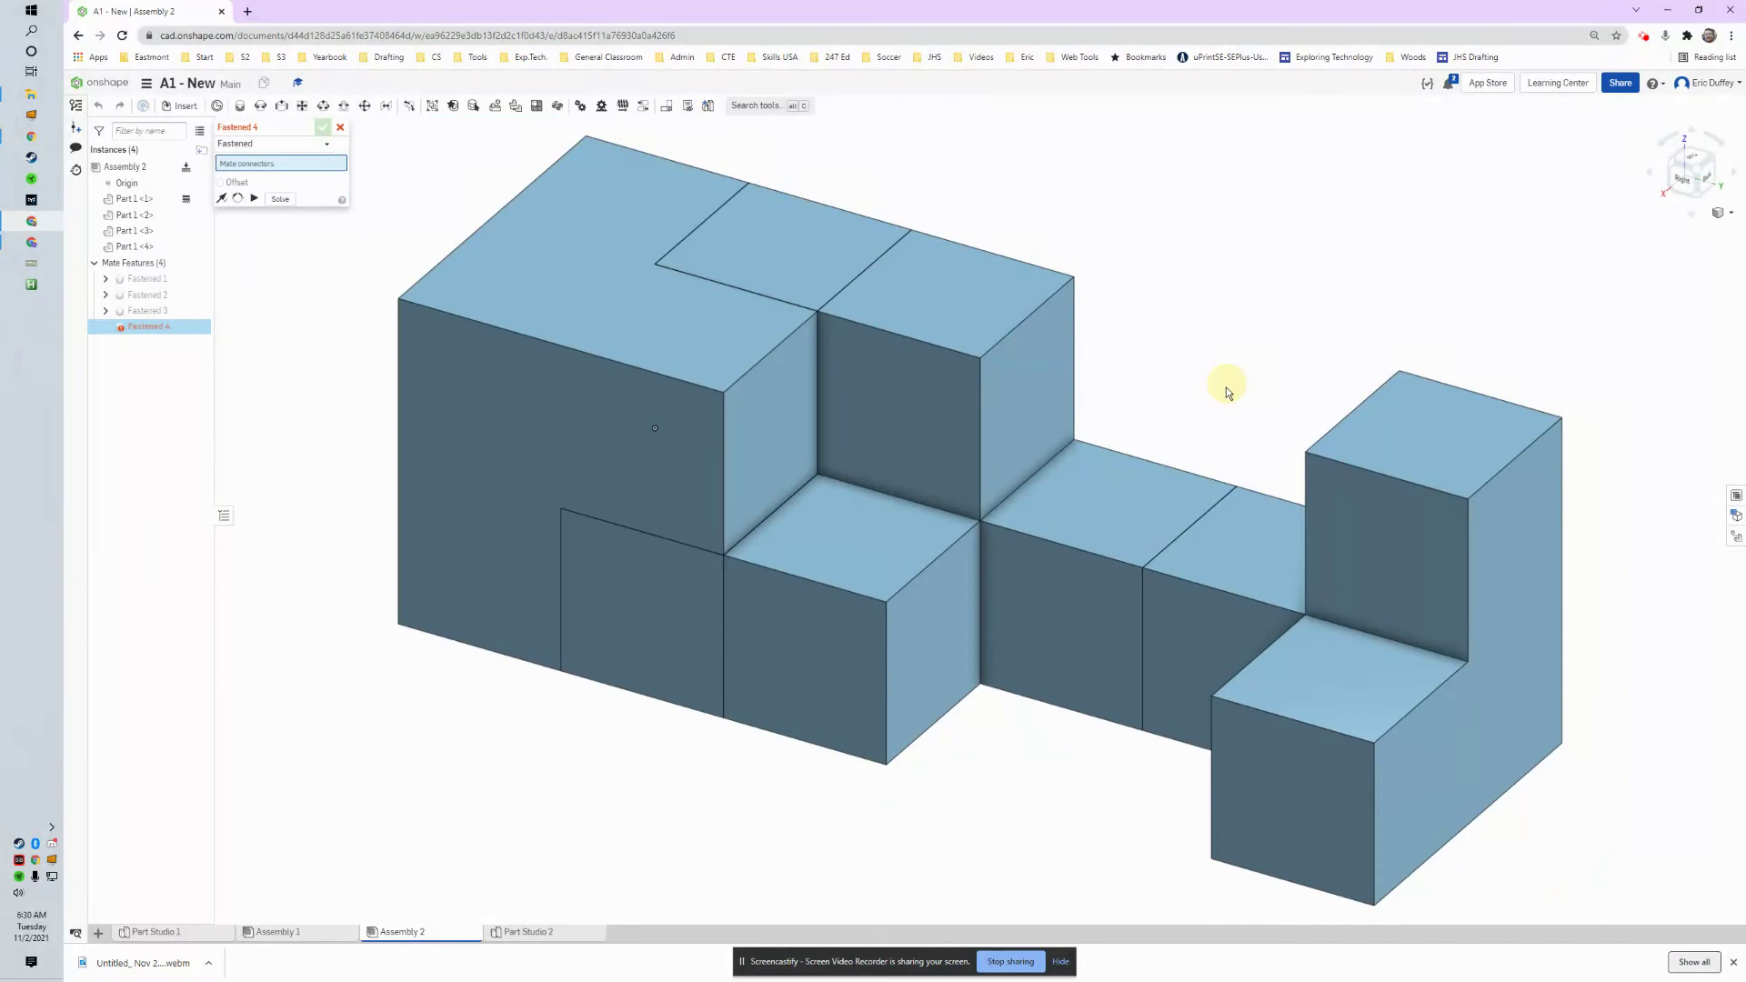
{"action": "middle_click", "coordinate": [1185, 429]}
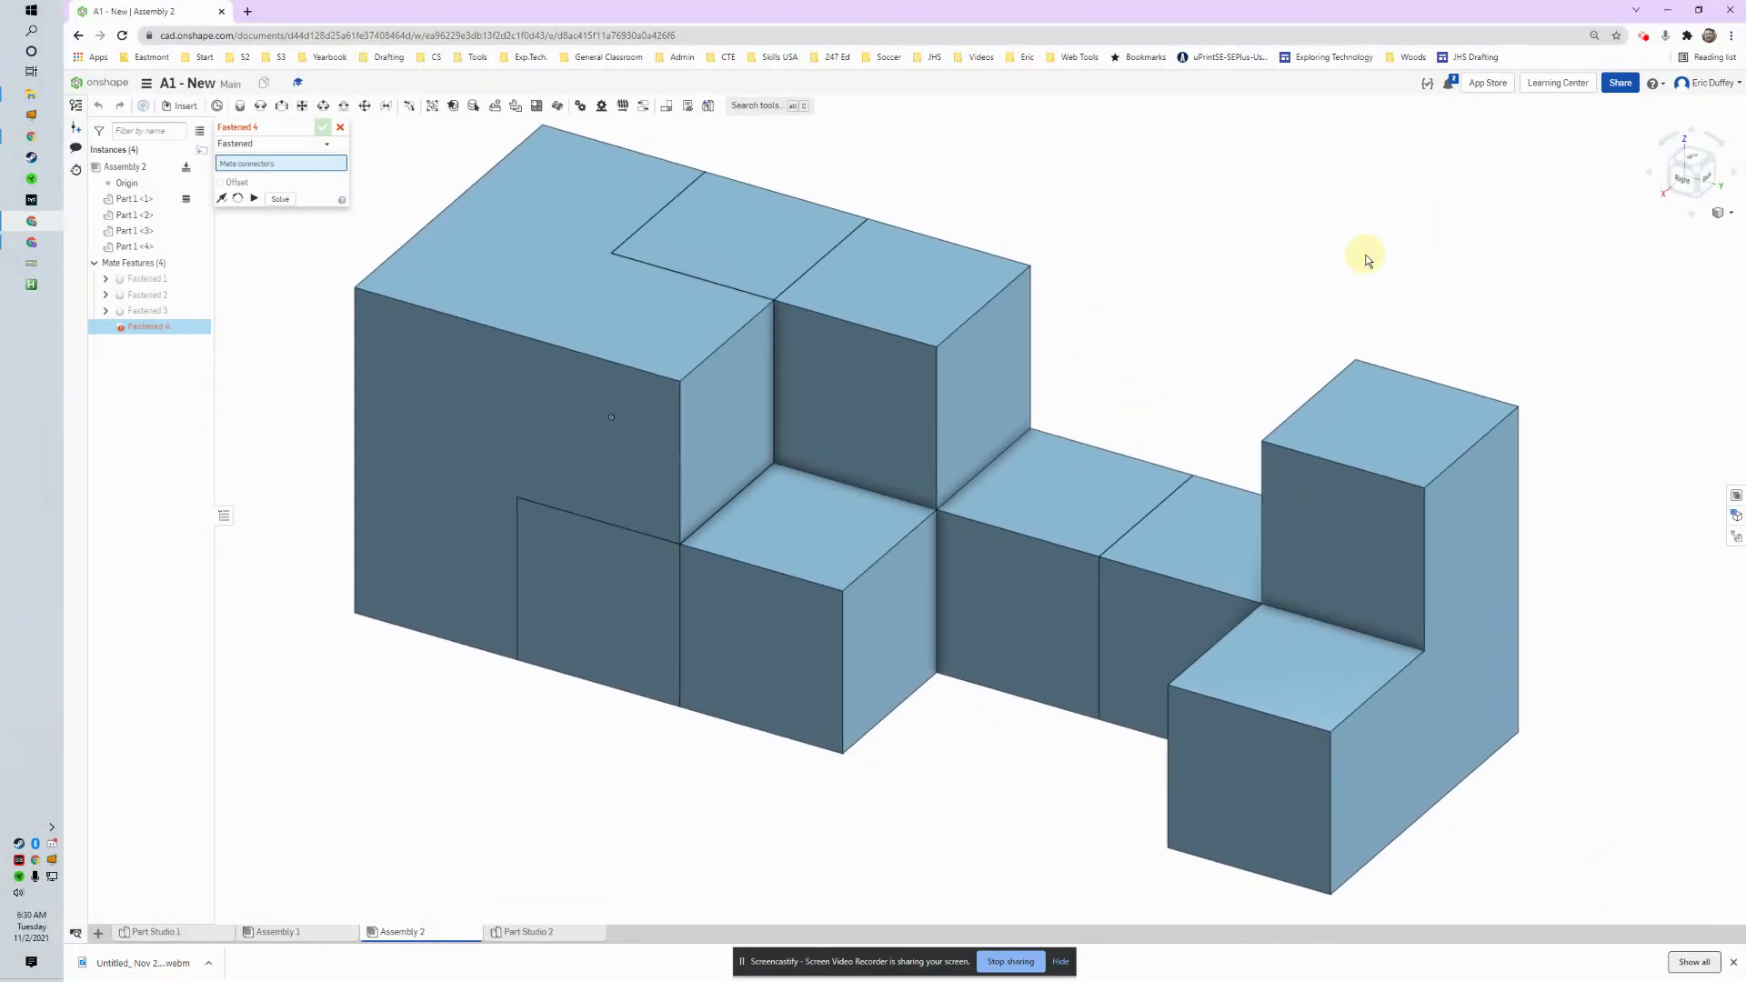
{"action": "left_click", "coordinate": [345, 135]}
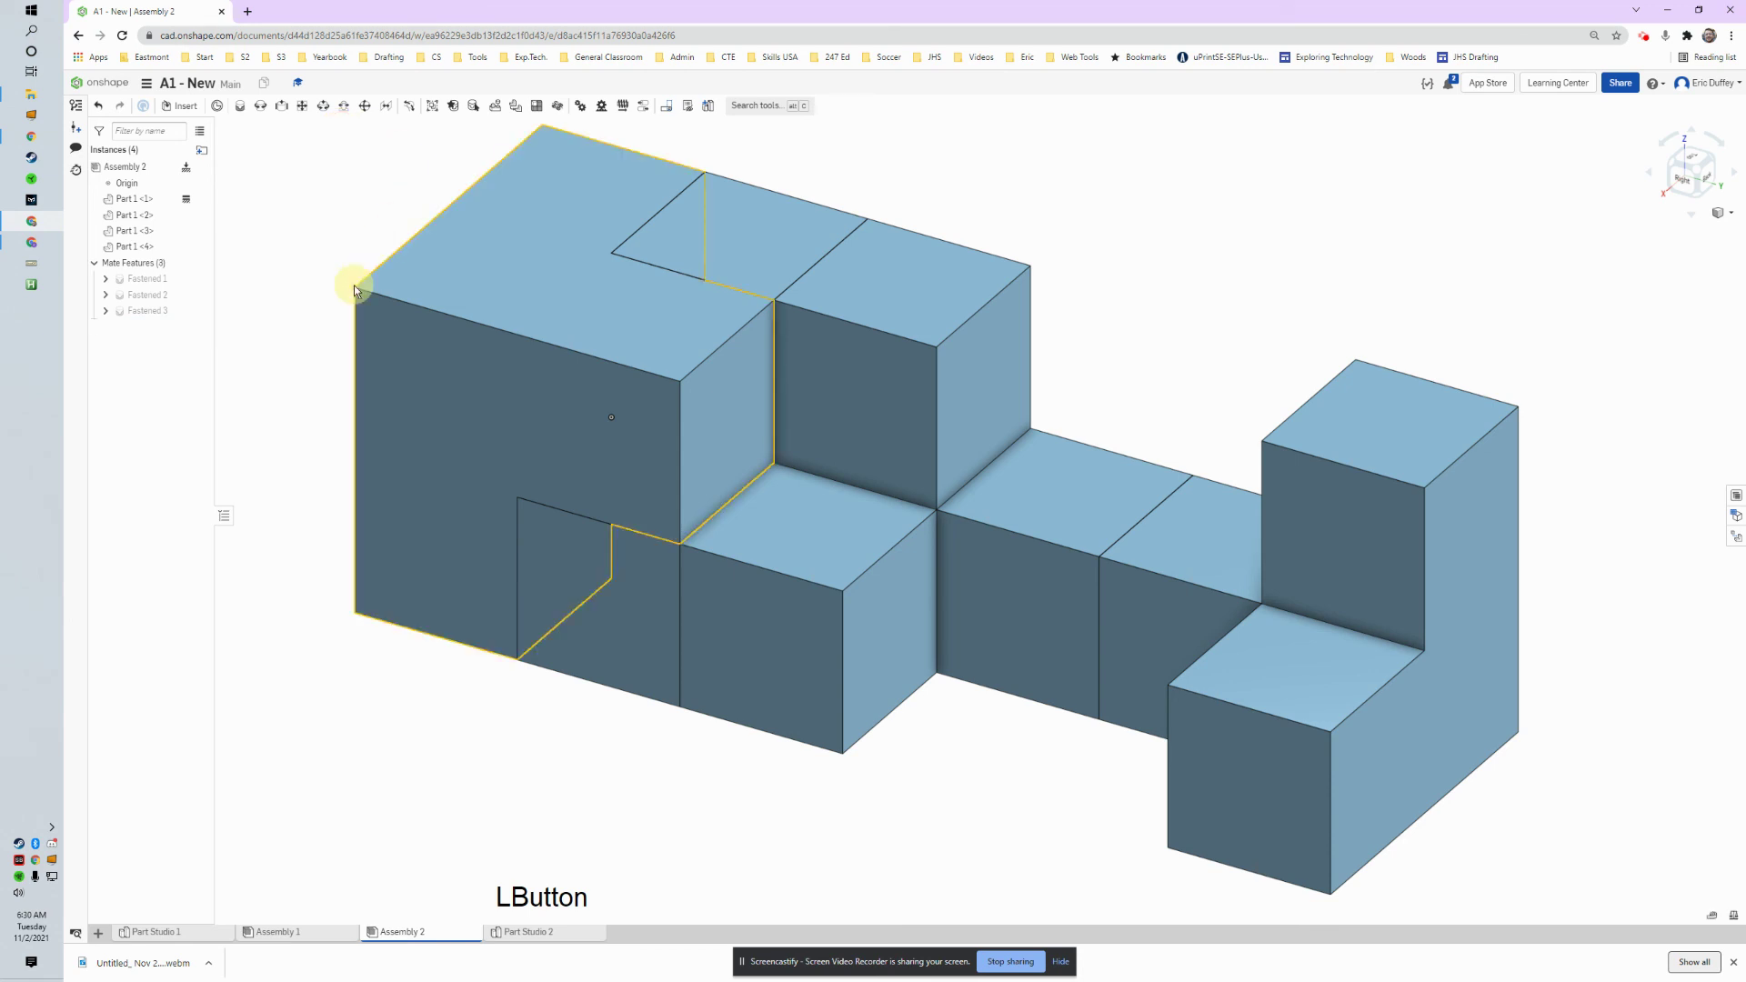
{"action": "middle_click", "coordinate": [279, 267]}
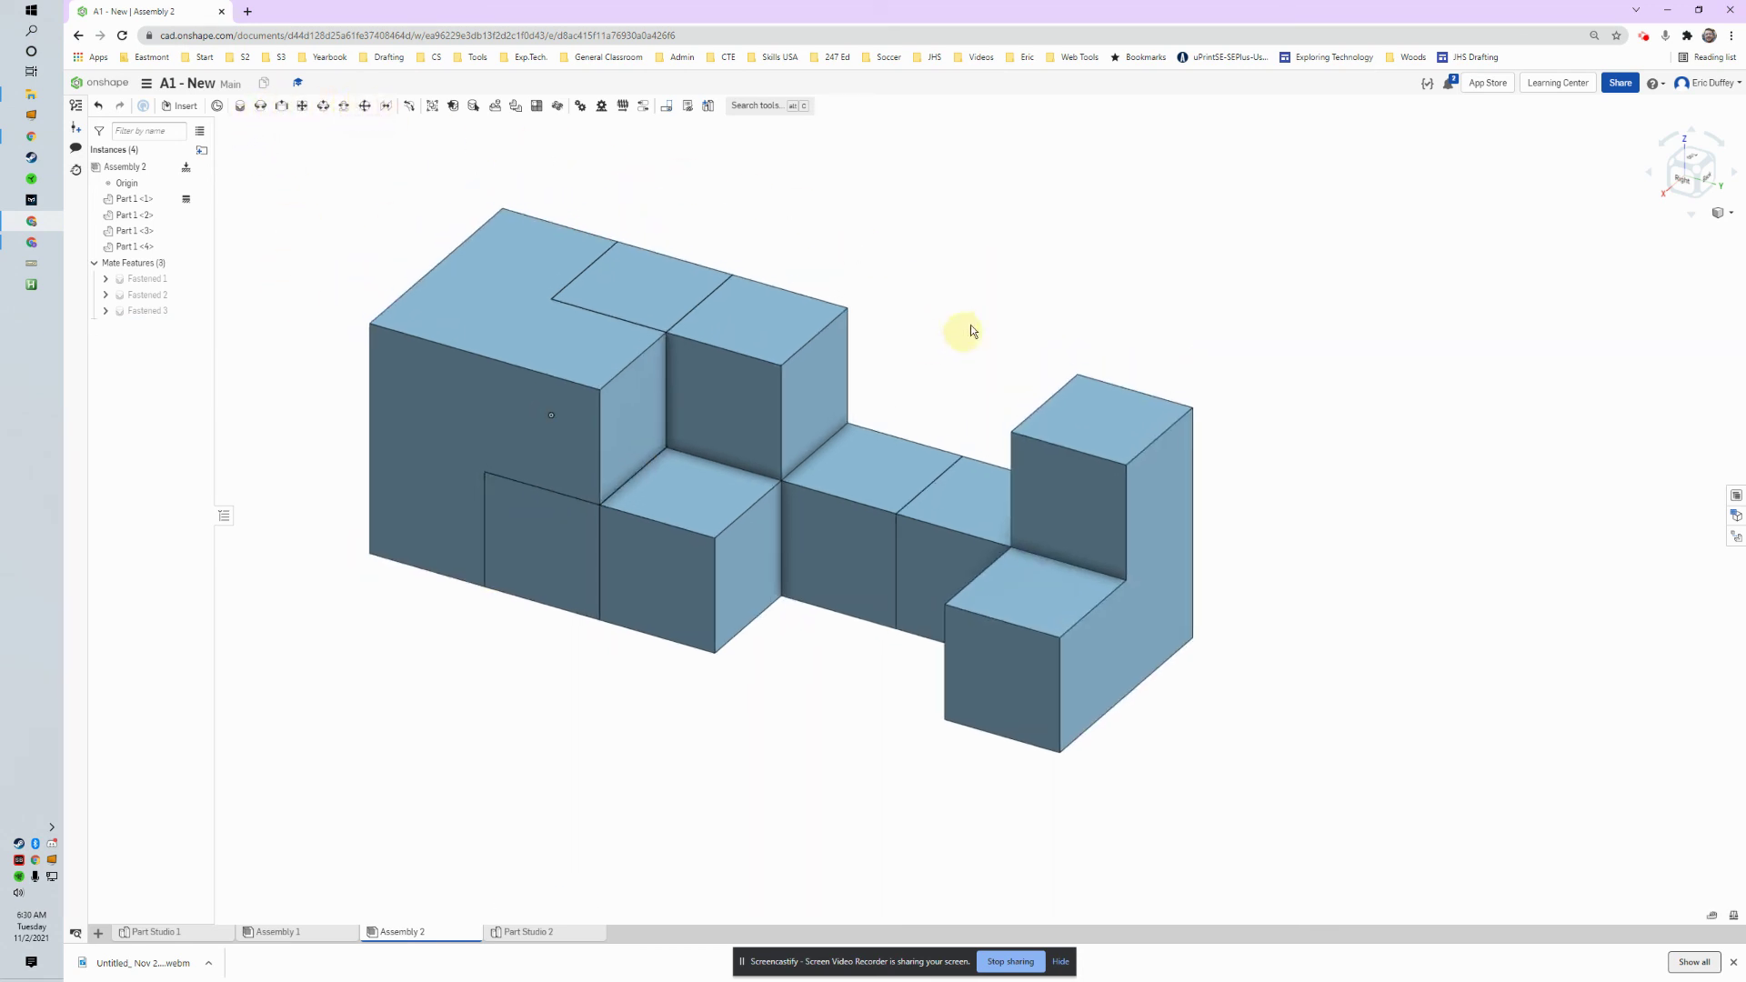
{"action": "middle_click", "coordinate": [931, 354]}
{"action": "right_click", "coordinate": [943, 400]}
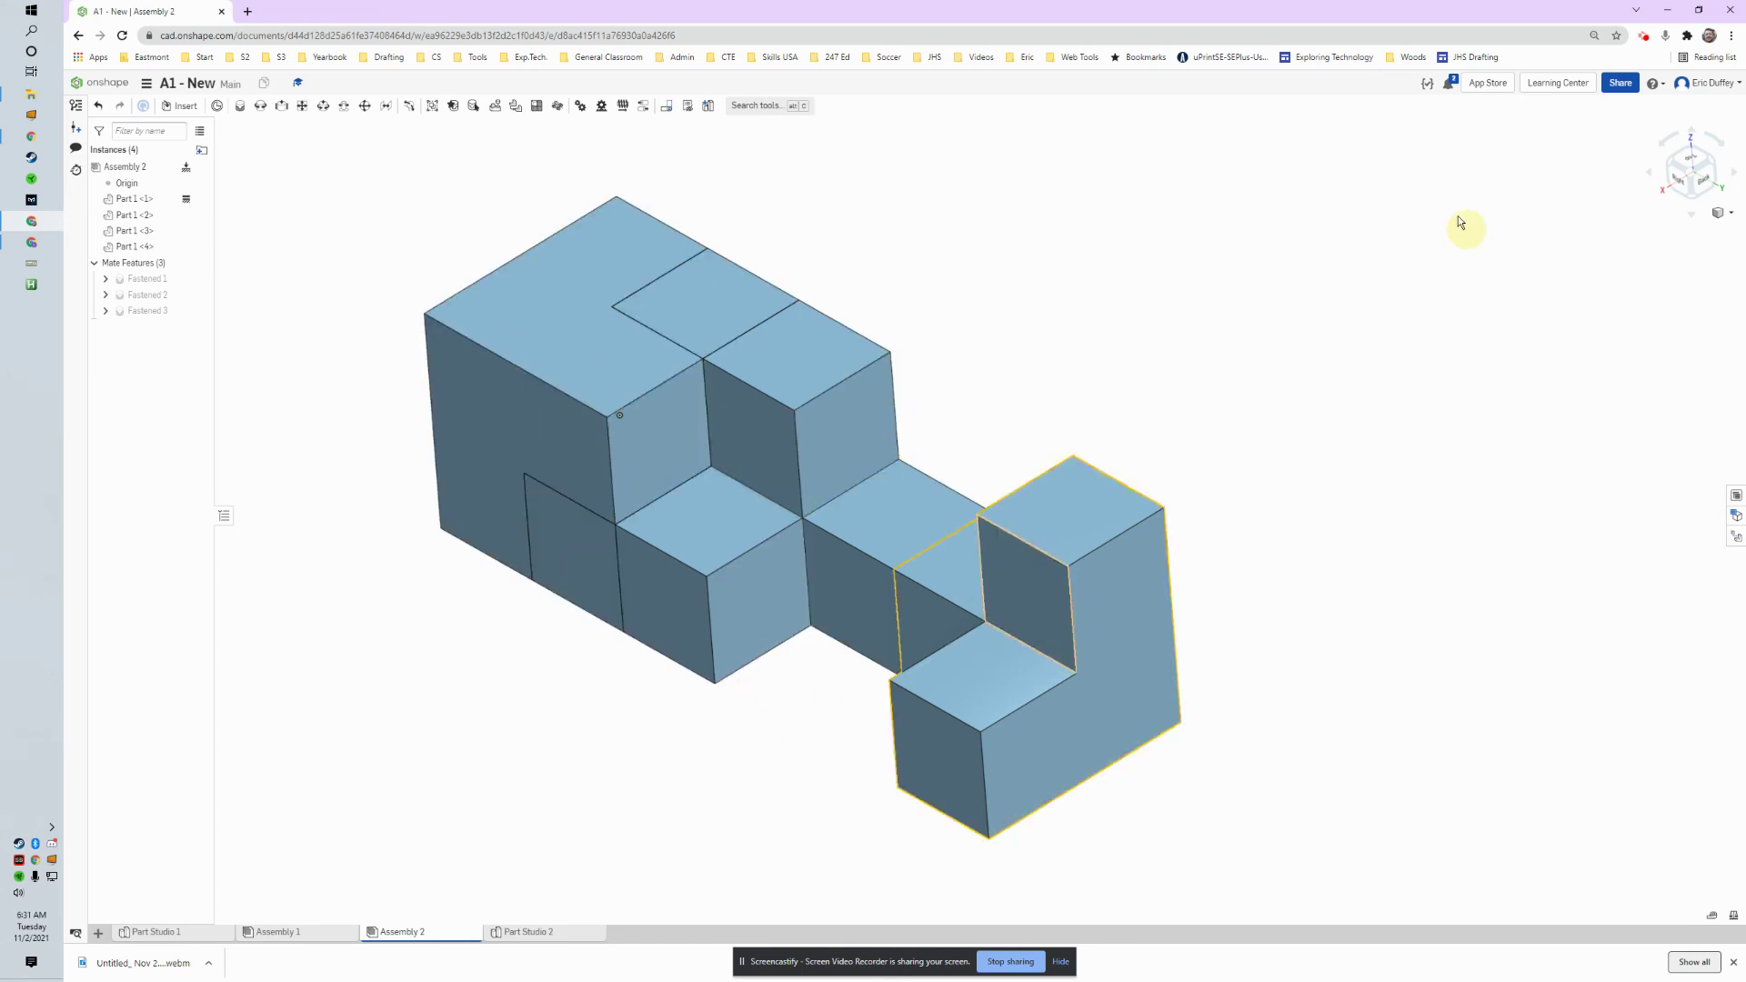
{"action": "left_click", "coordinate": [1650, 41]}
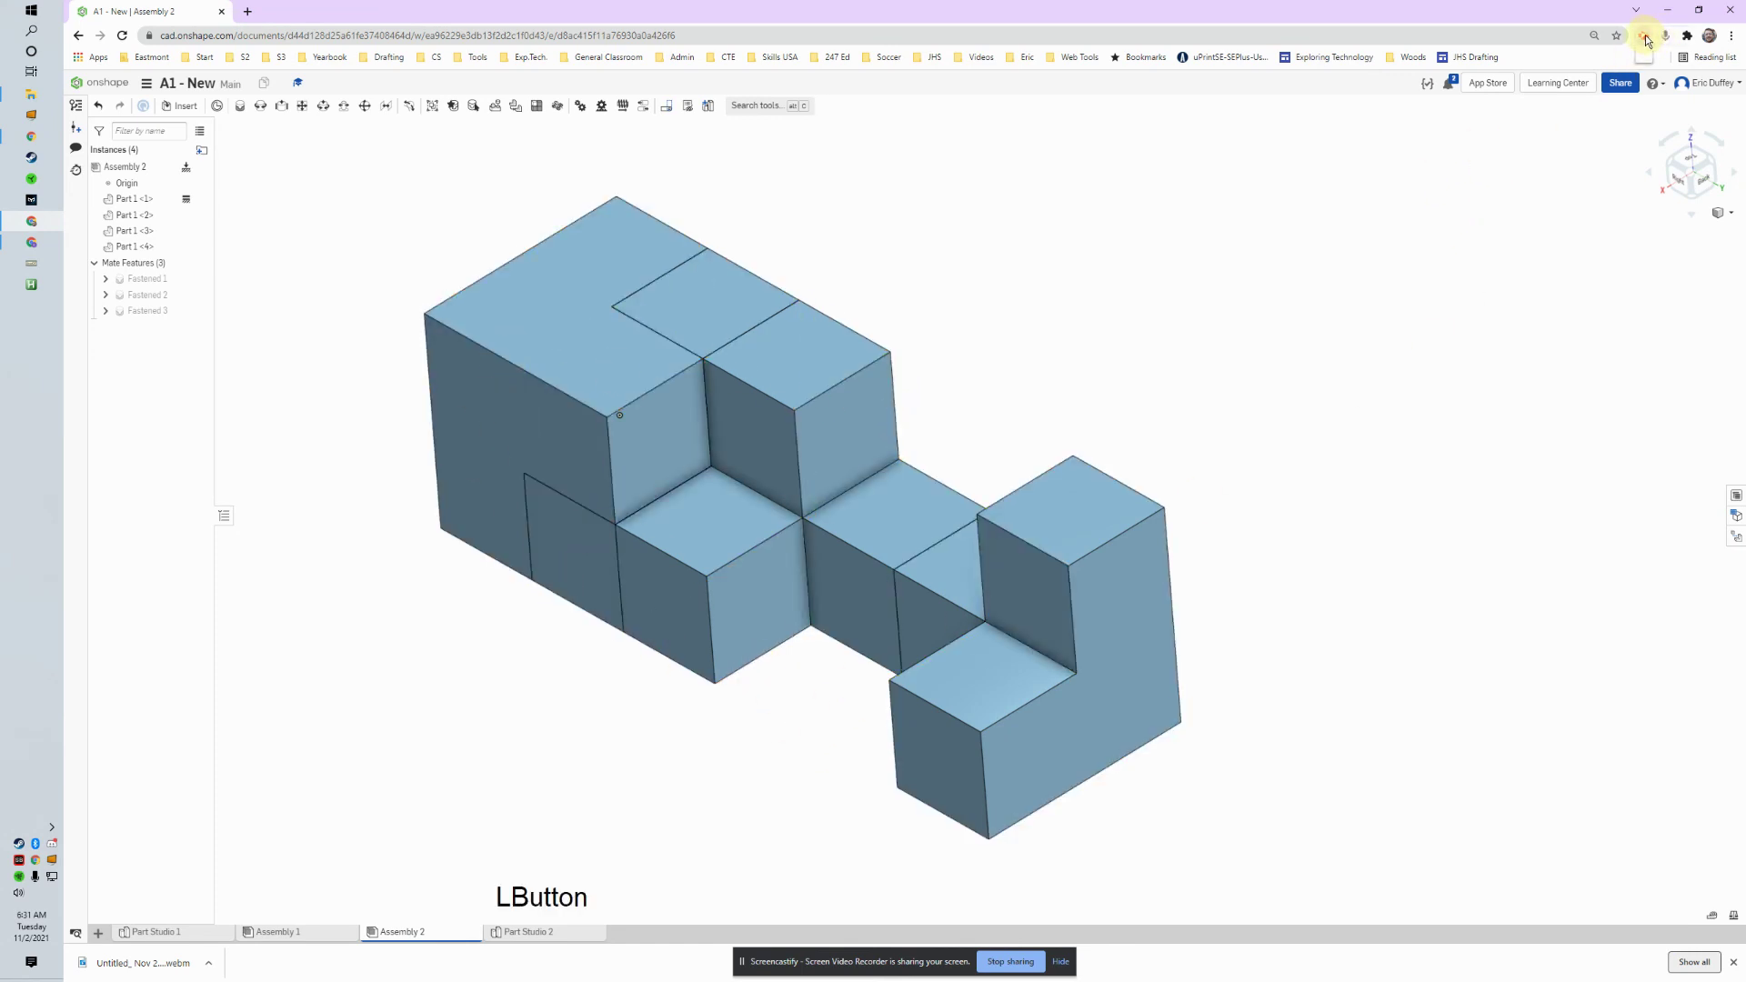